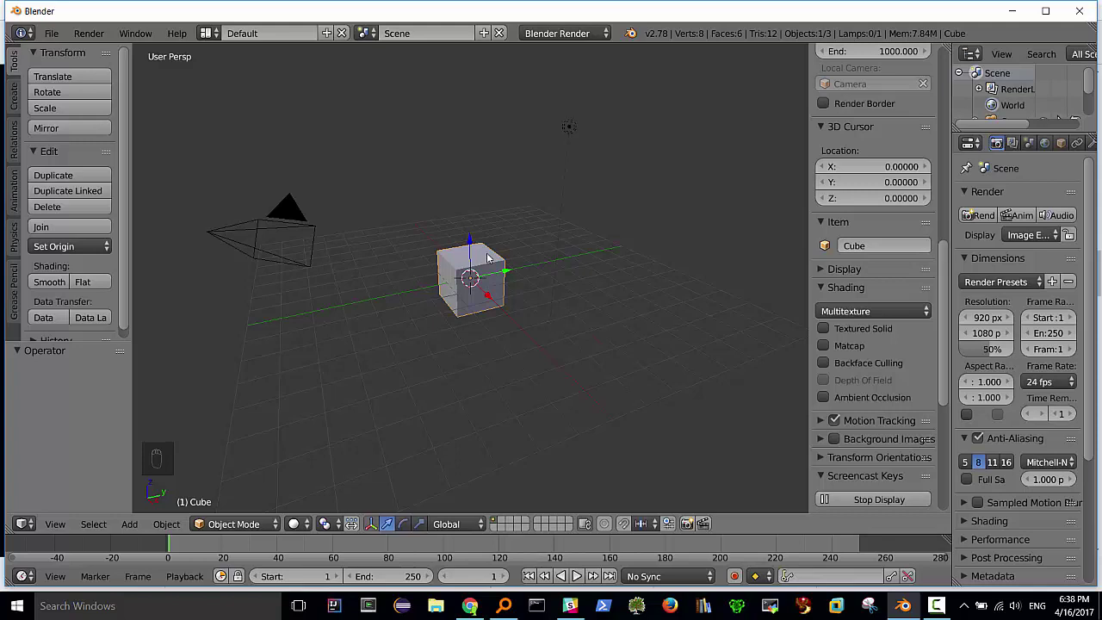
Delete the default cube and add a UV sphere at the scene origin
key(Delete)
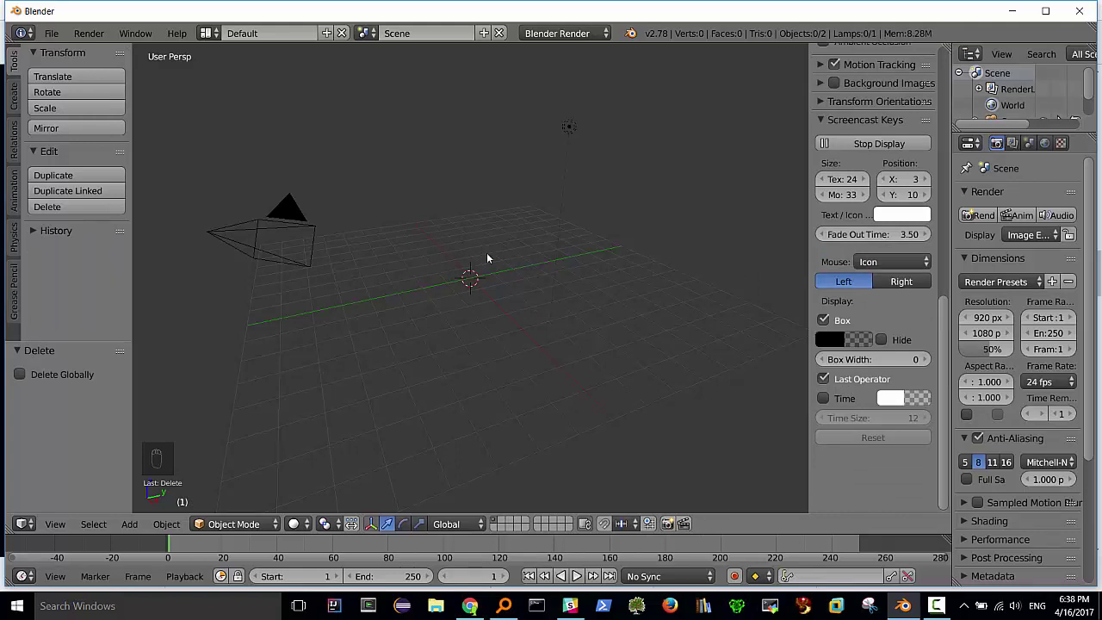
key(shift+a)
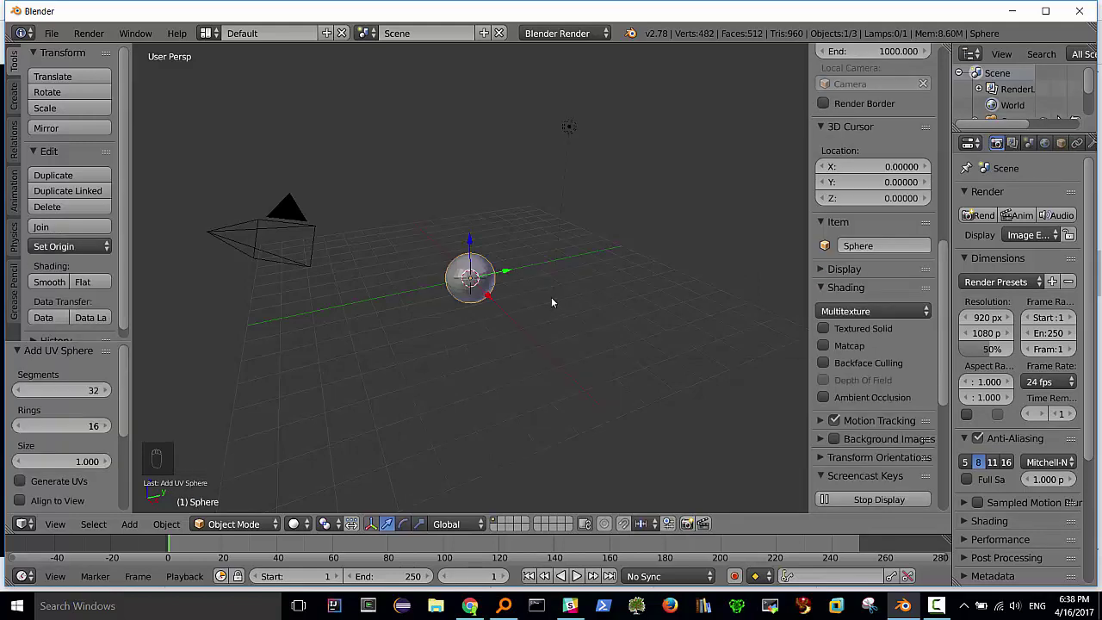
Apply Smooth shading to the UV sphere so its faceted surface appears rounded
click(125, 390)
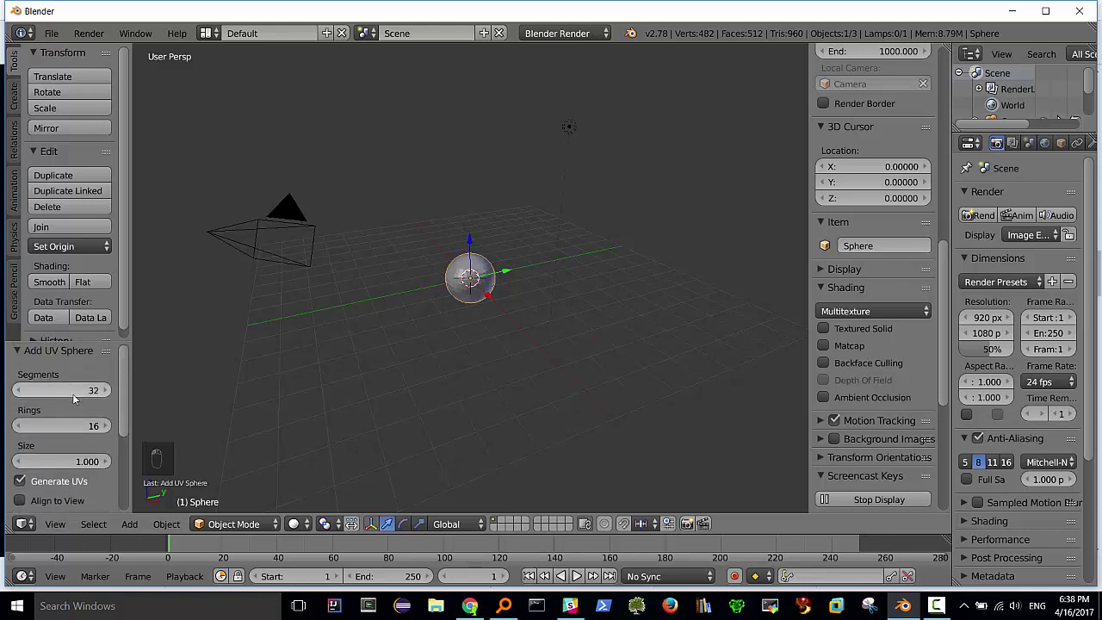
drag(428, 348, 51, 283)
drag(52, 283, 960, 300)
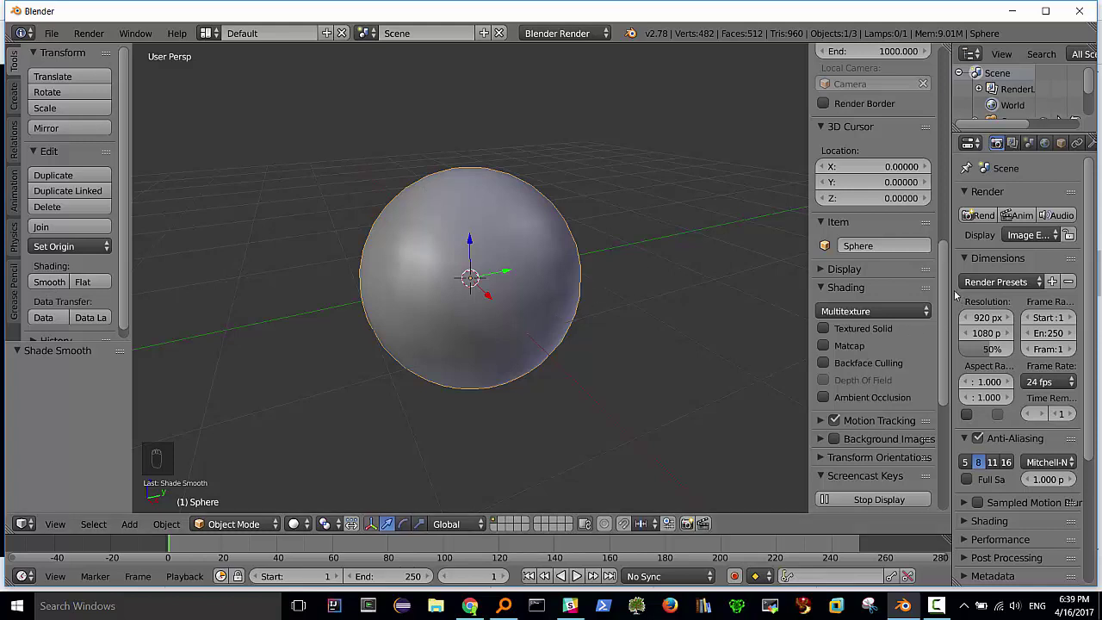
Switch the render engine to Cycles and give the sphere a node-based Diffuse BSDF material
middle_click(459, 235)
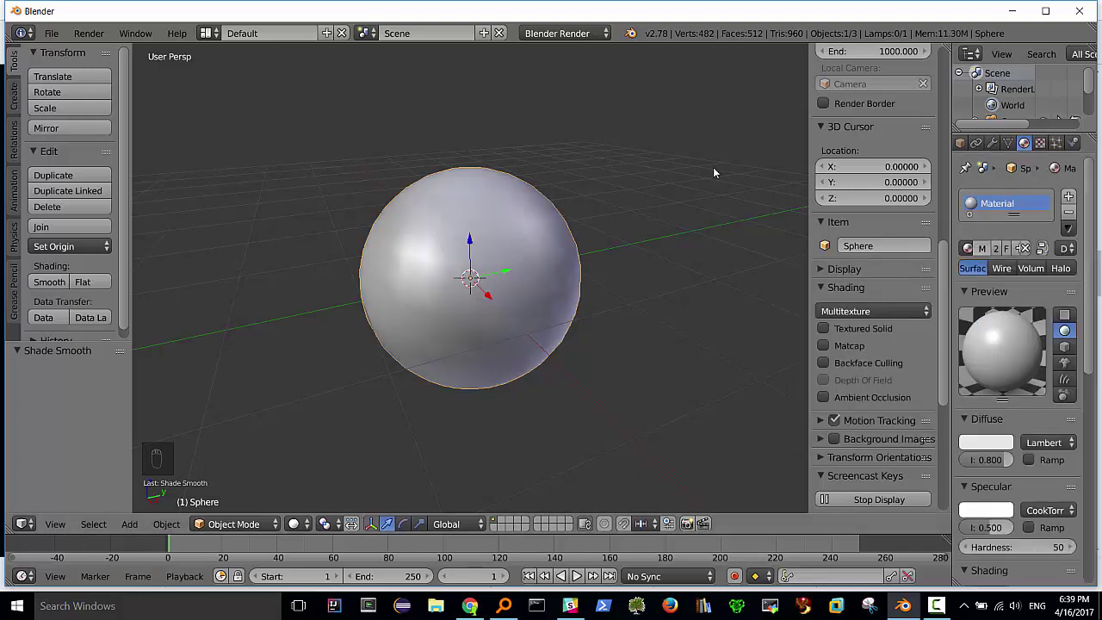
drag(605, 35, 474, 241)
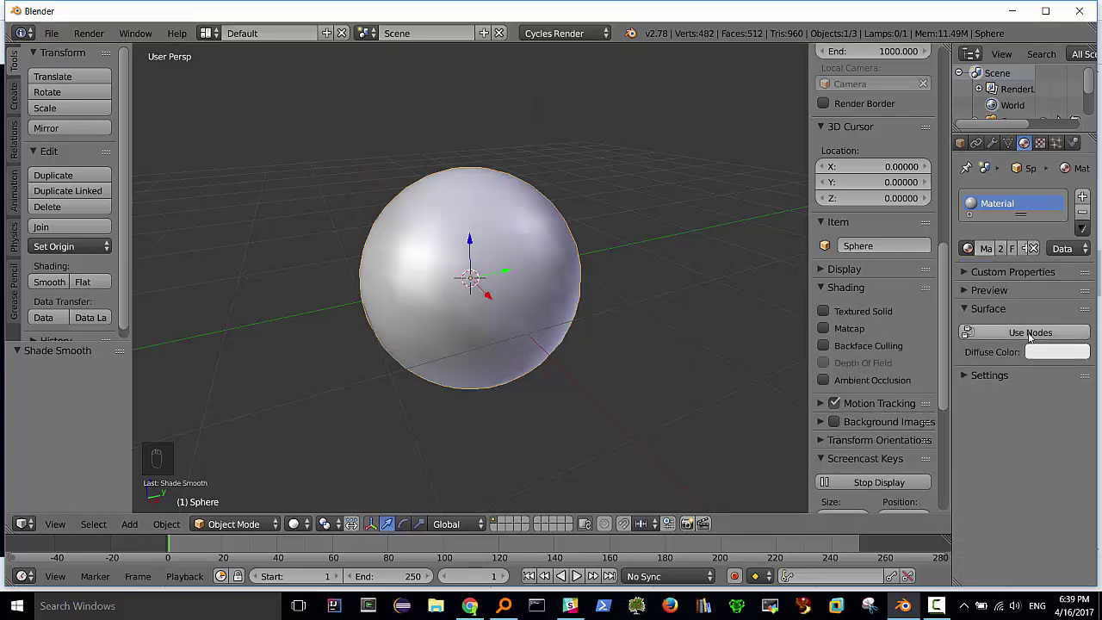
drag(1031, 332, 886, 280)
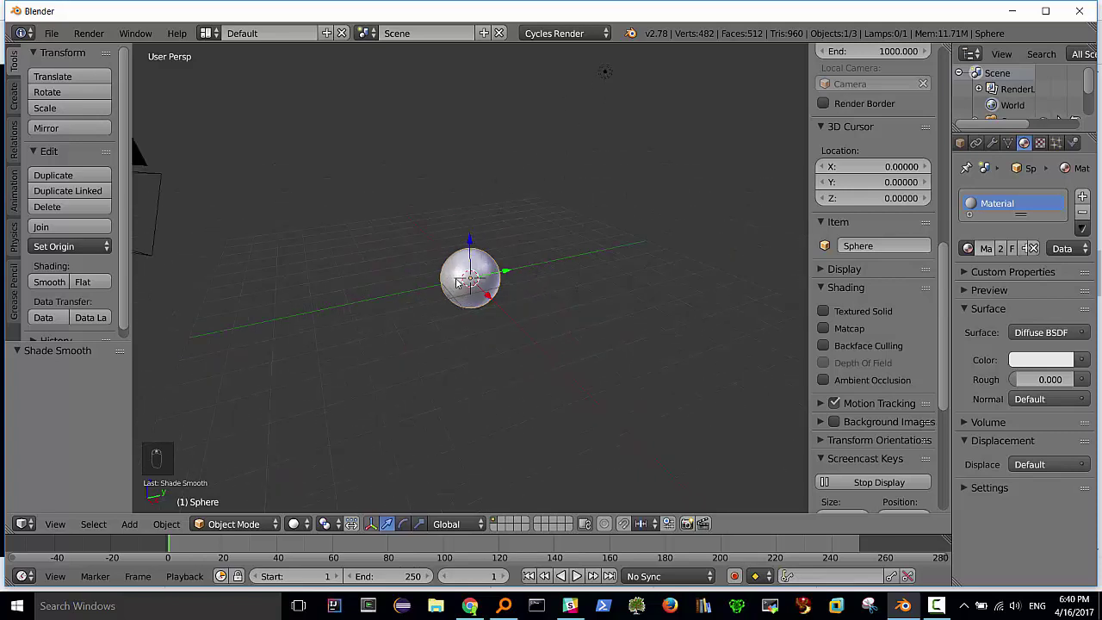
Split the 3D View into Node Editor, UV/Image Editor and 3D viewport areas
middle_click(572, 111)
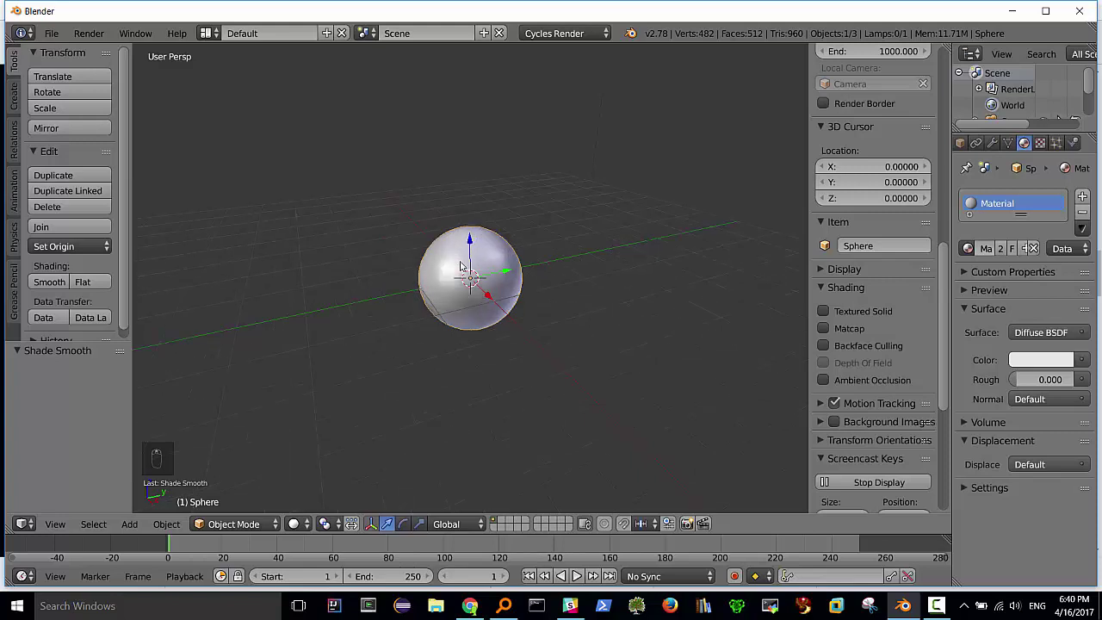
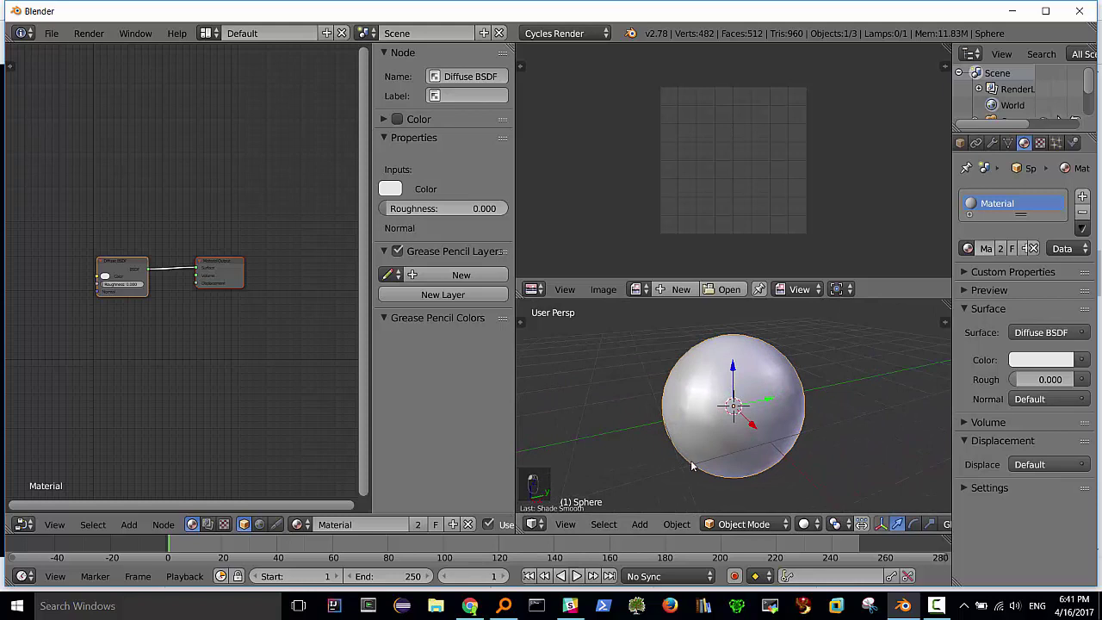
Set the lamp's Emission strength to 2000 and load the stone wall texture images
middle_click(705, 456)
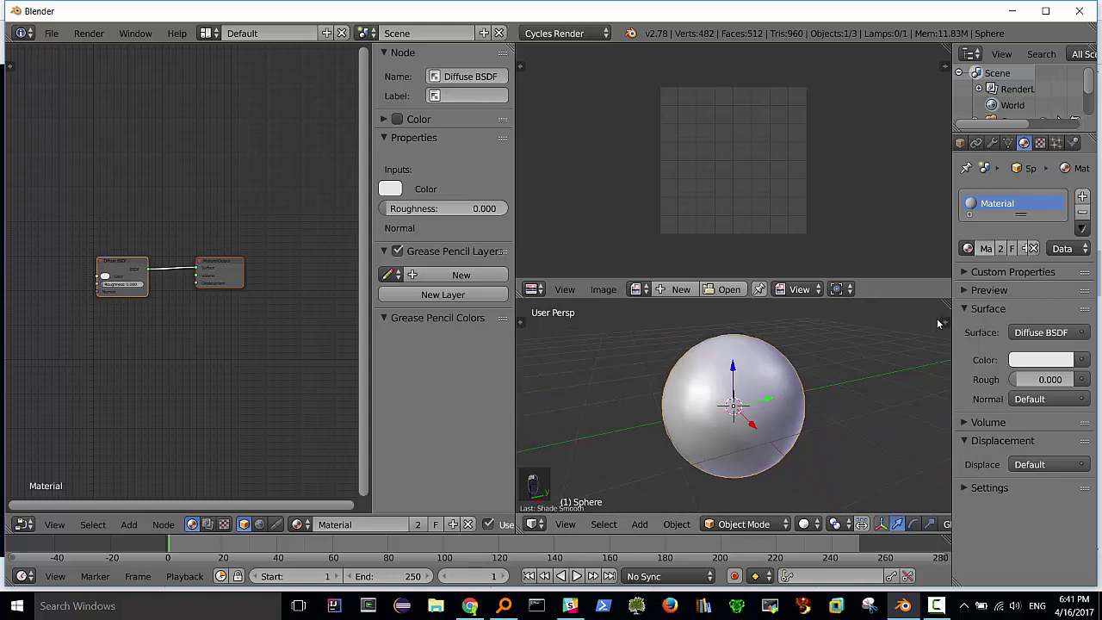
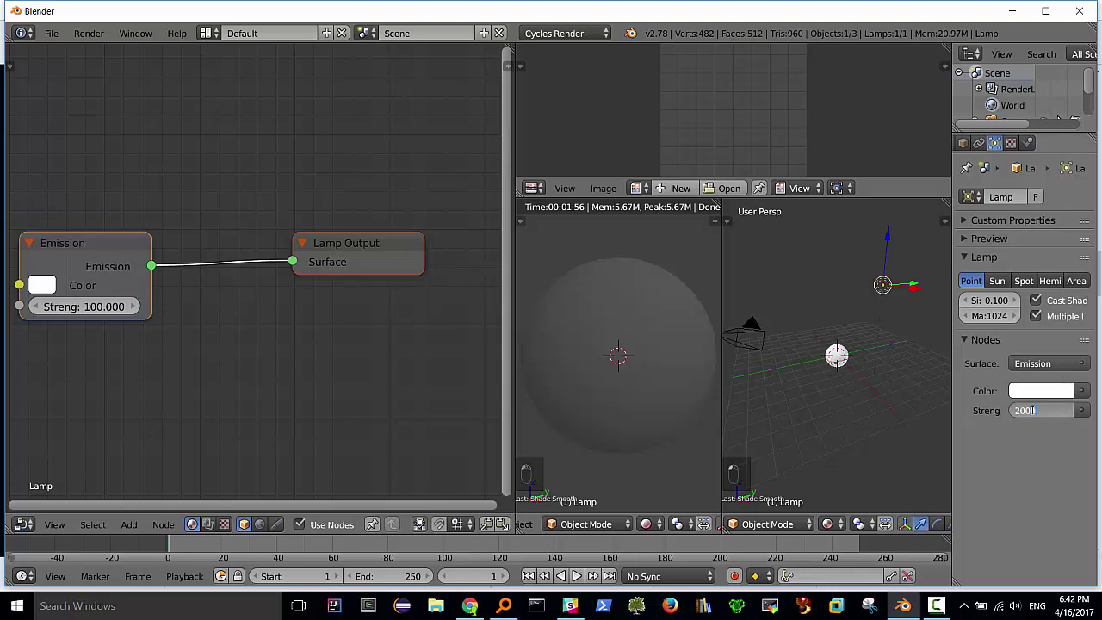
key(0)
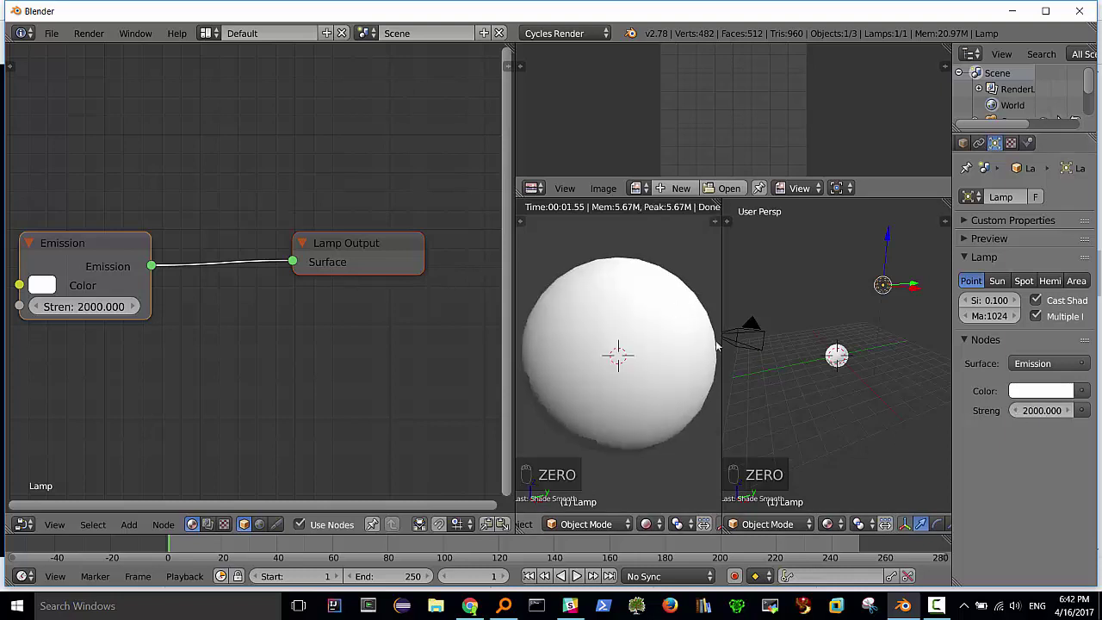
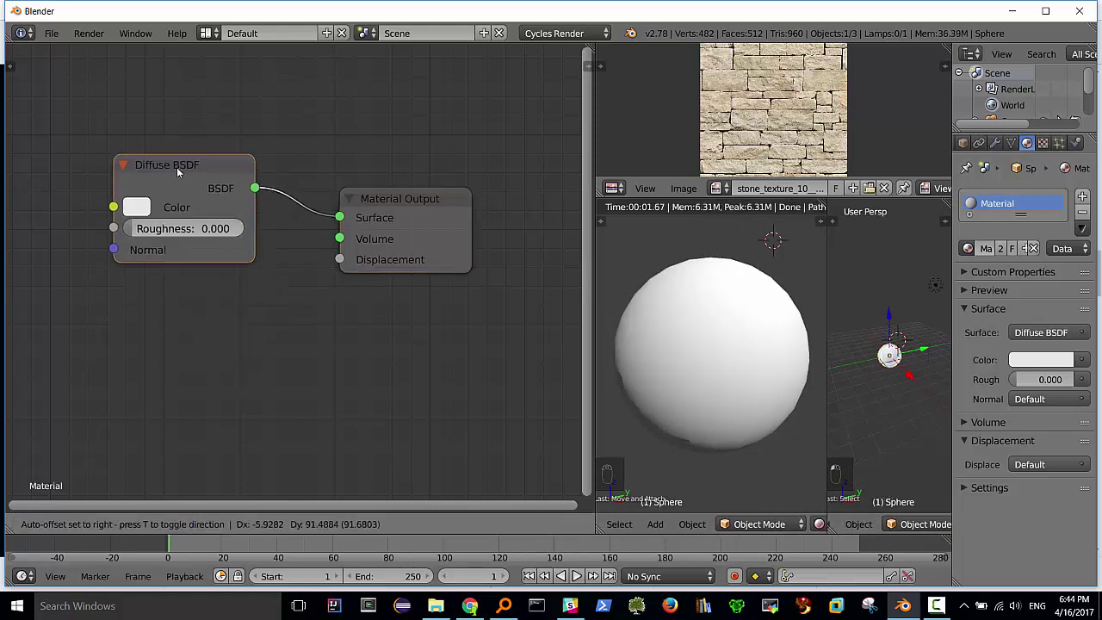
Wire a pale cream Diffuse BSDF into the Material Output with Rendered viewport shading
click(400, 198)
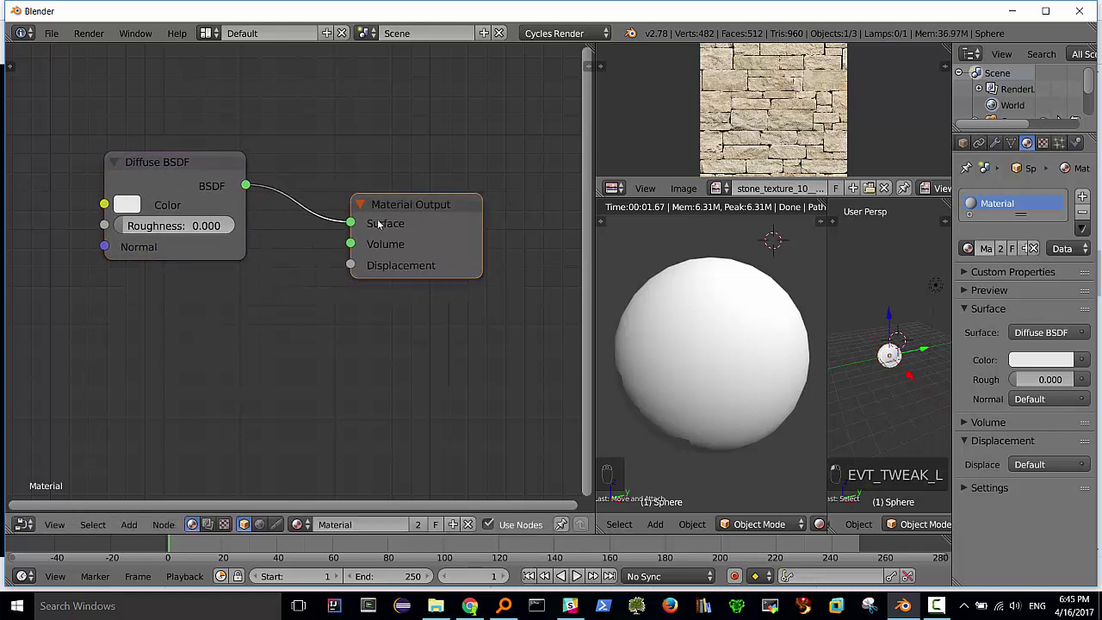
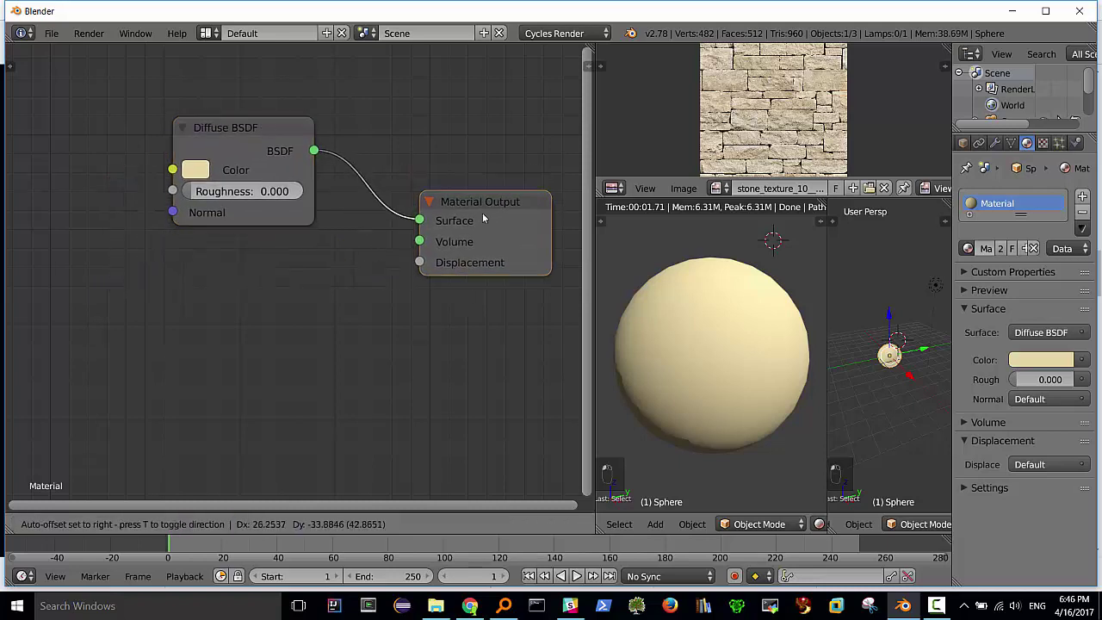
click(259, 133)
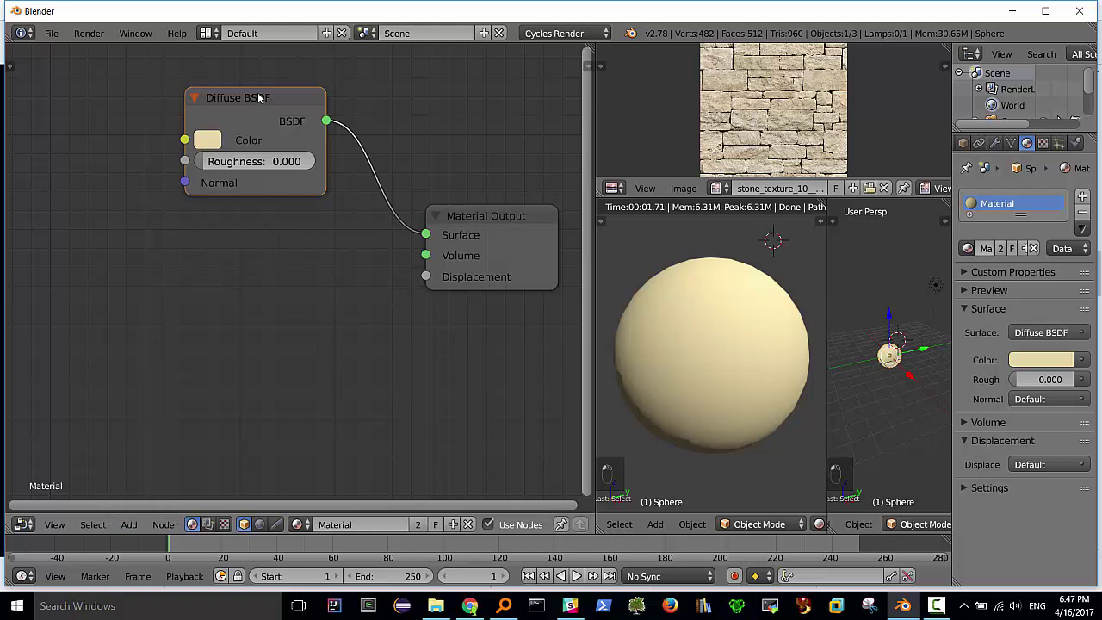
Drive the Diffuse BSDF colour with an Image Texture node using the stone image
click(501, 221)
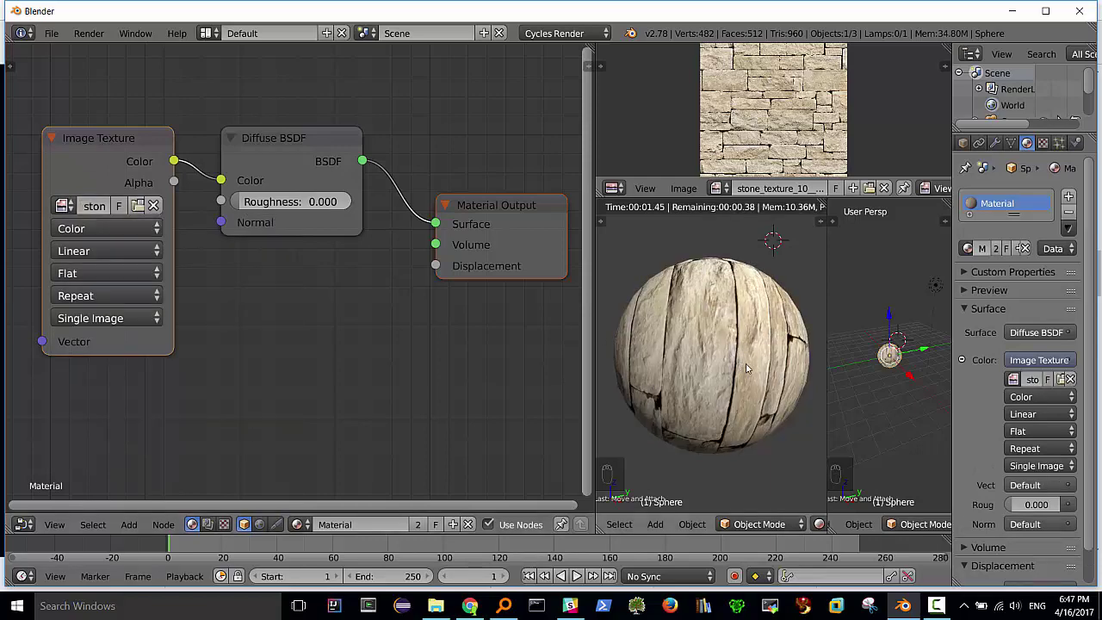
drag(691, 304, 739, 290)
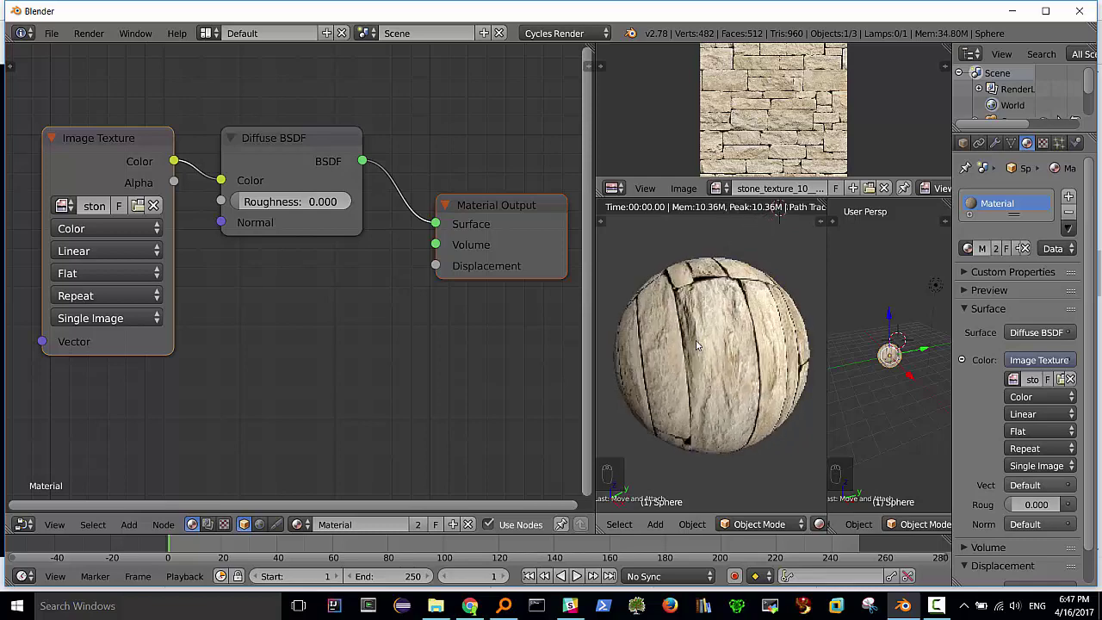
drag(758, 412, 787, 387)
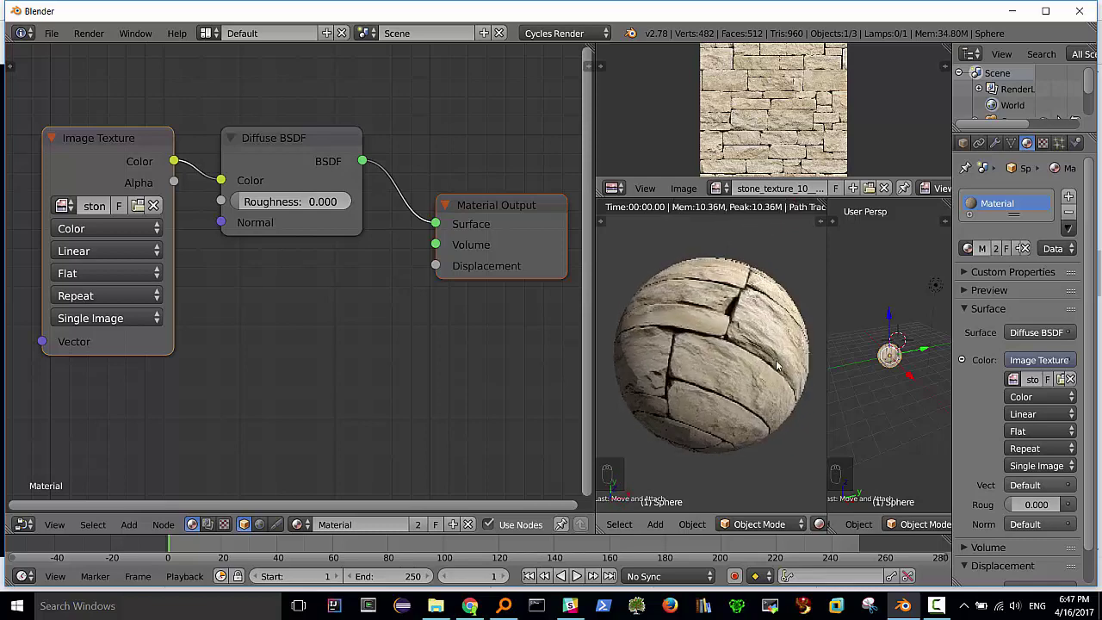
middle_click(704, 319)
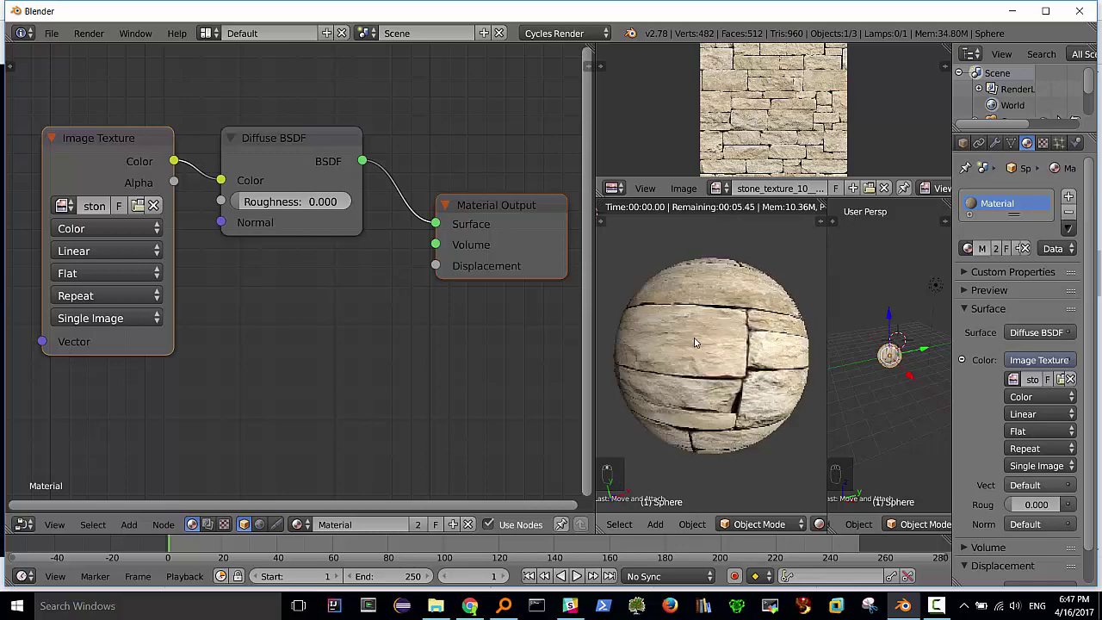
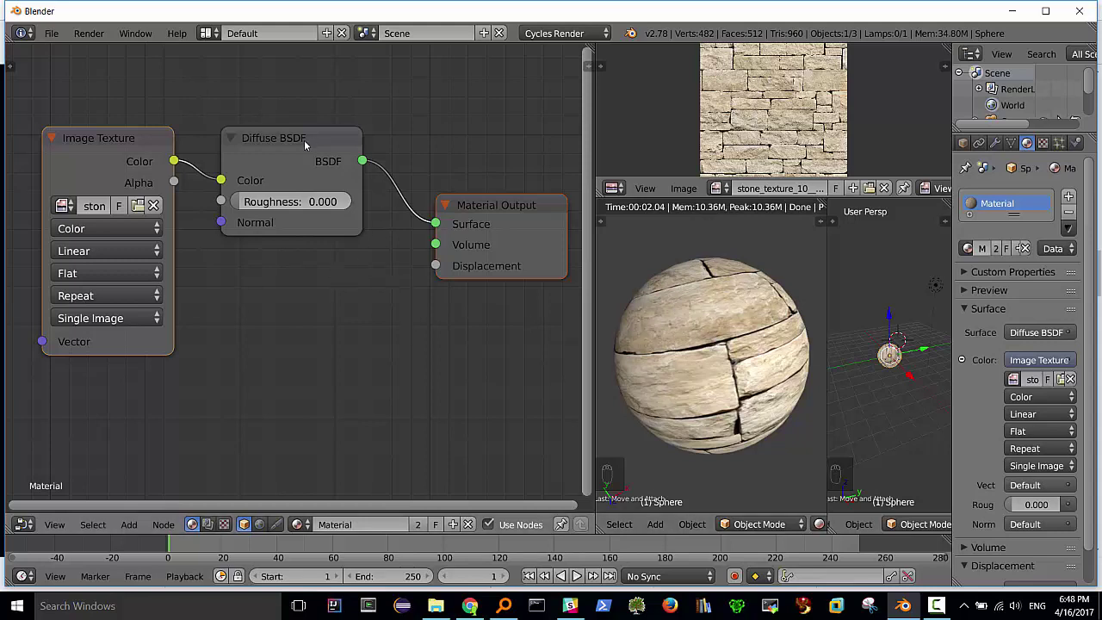
drag(301, 140, 626, 329)
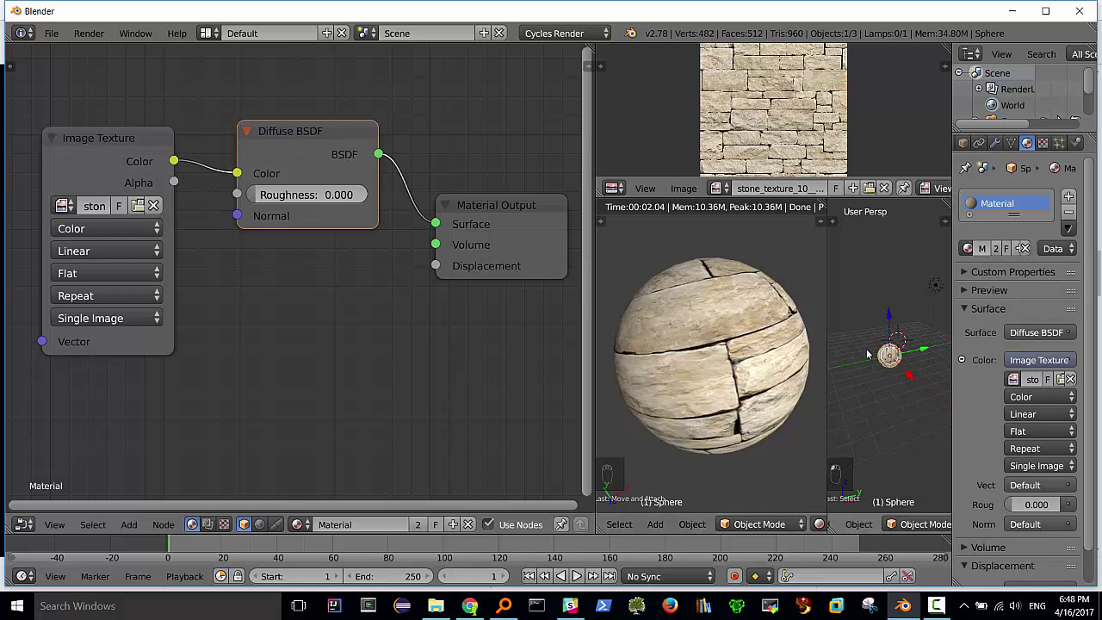
In Edit Mode select all faces and unwrap the UVs with Sphere Projection
key(Tab)
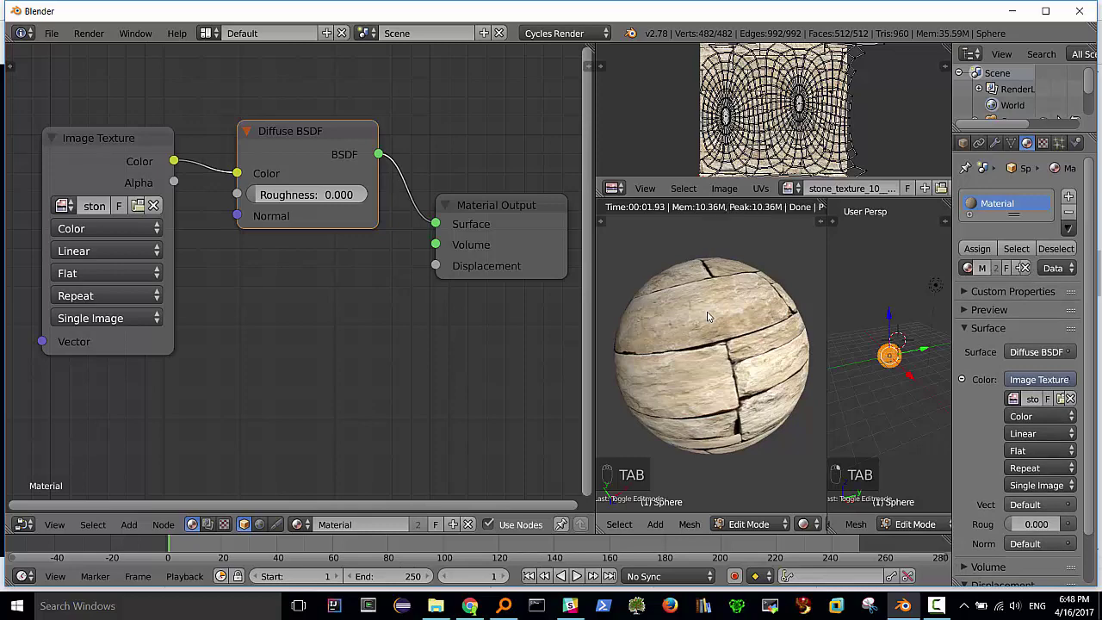
key(a)
key(a)
key(a)
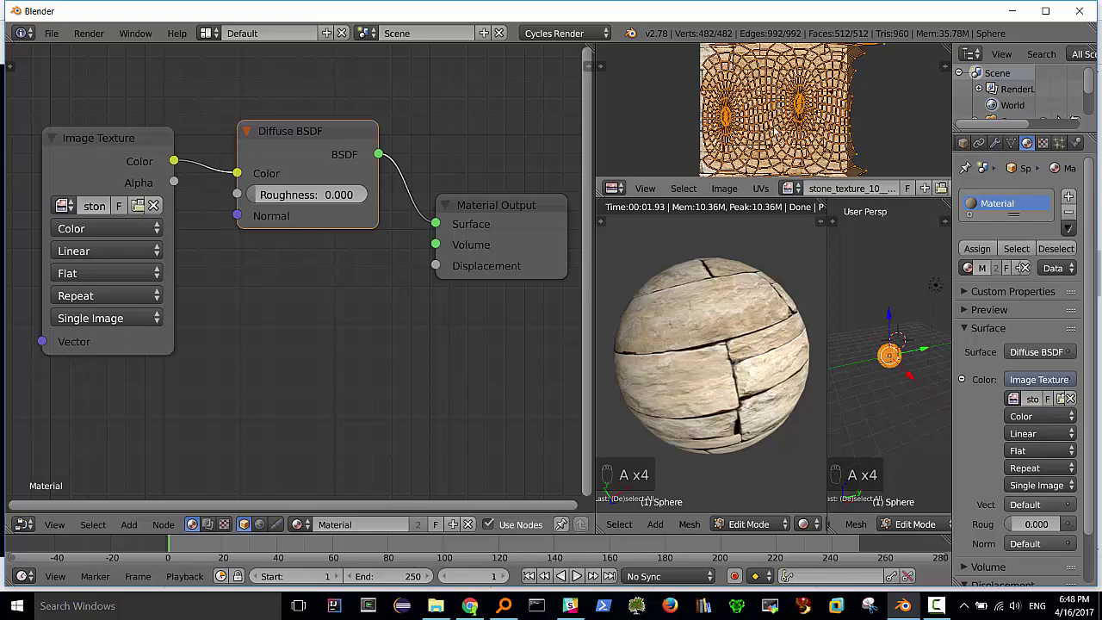
key(s)
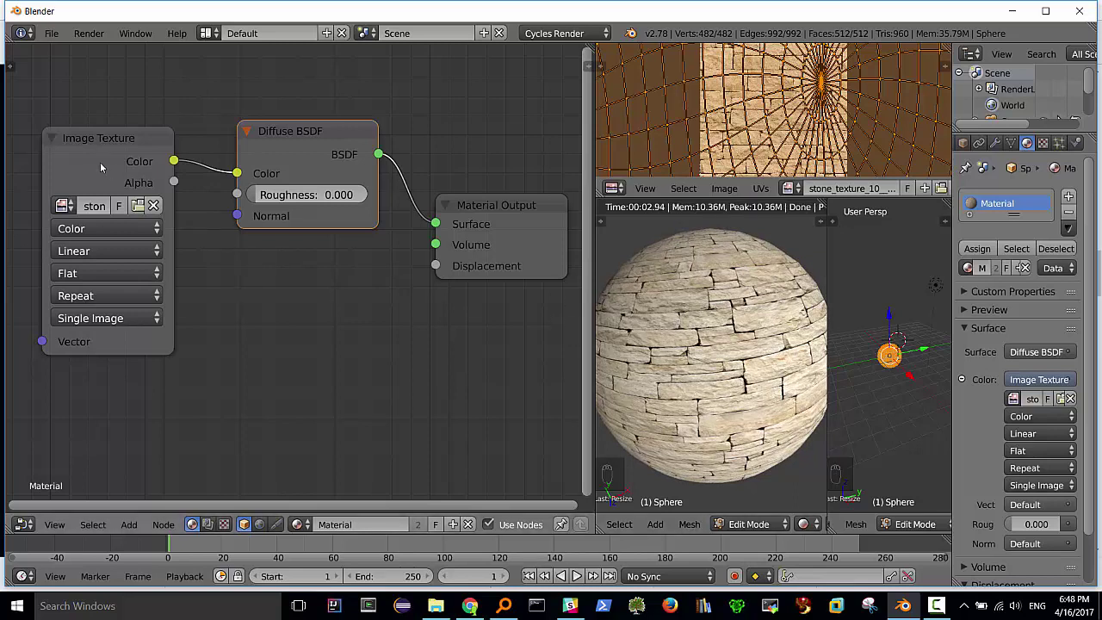
Add Glossy BSDF and Mix Shader nodes, wiring Glossy through the Mix Shader into Surface
click(103, 143)
click(337, 135)
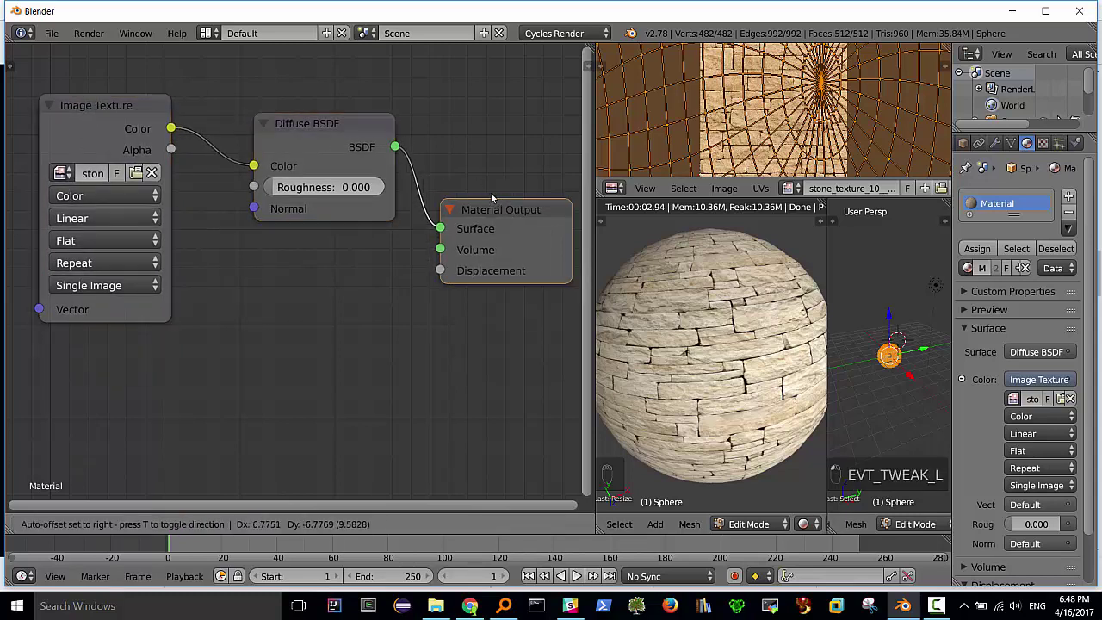
click(310, 127)
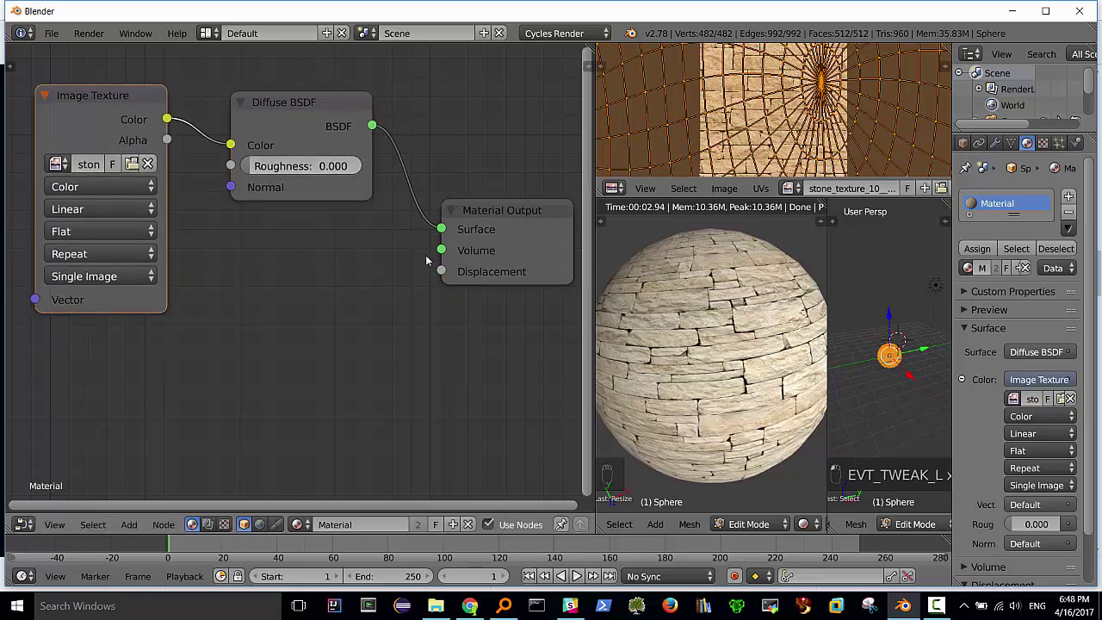
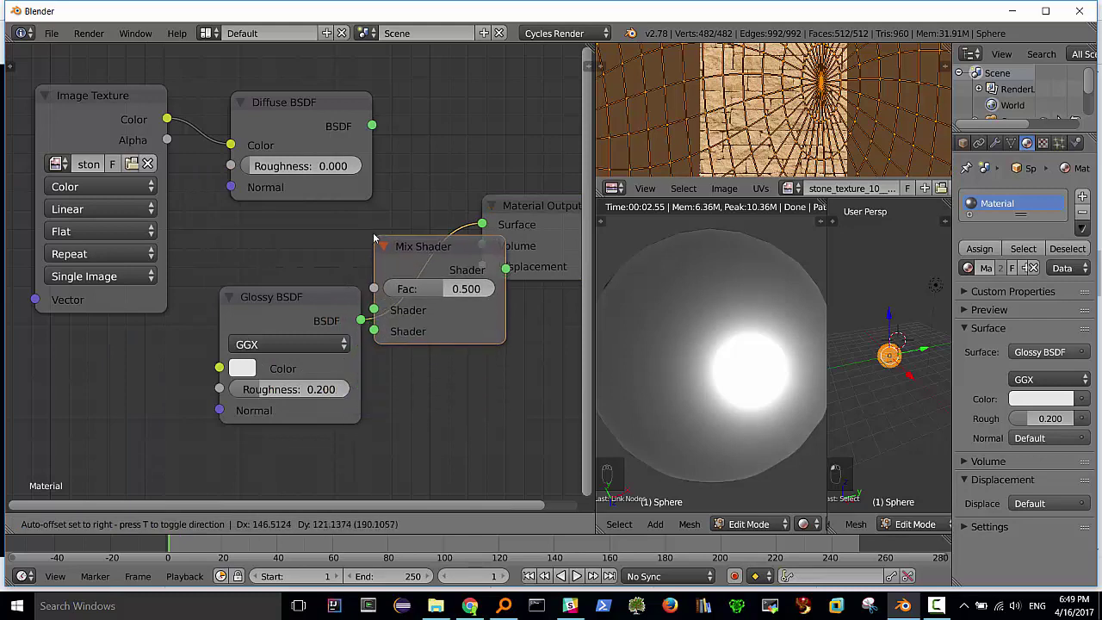
Connect the Diffuse BSDF into the Mix Shader's first input at a 0.5 mix with Glossy
drag(487, 228, 482, 231)
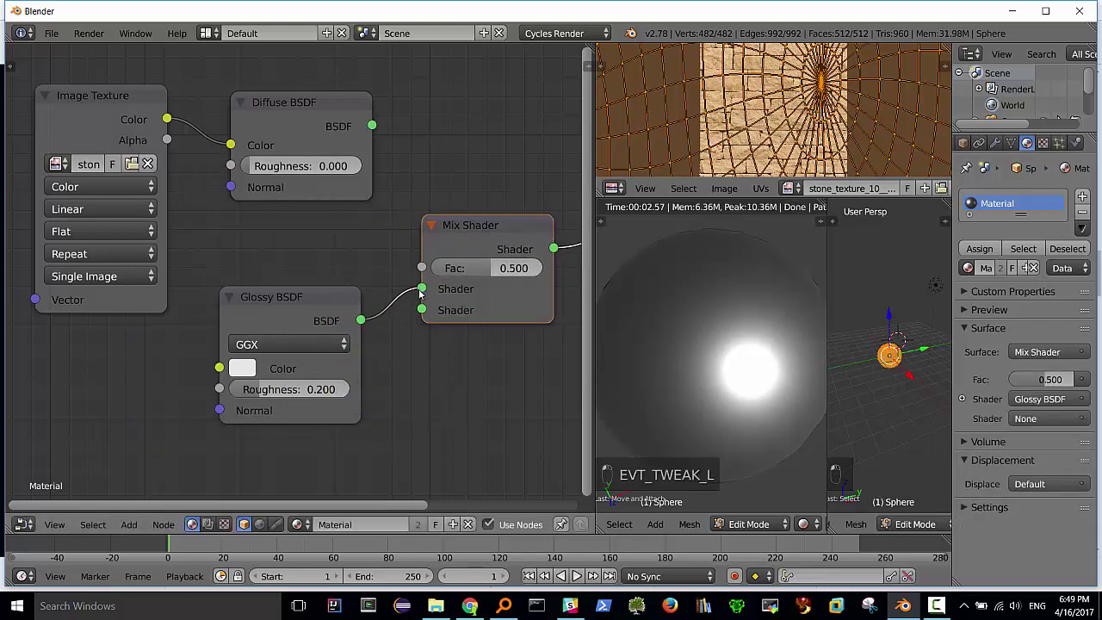
click(423, 299)
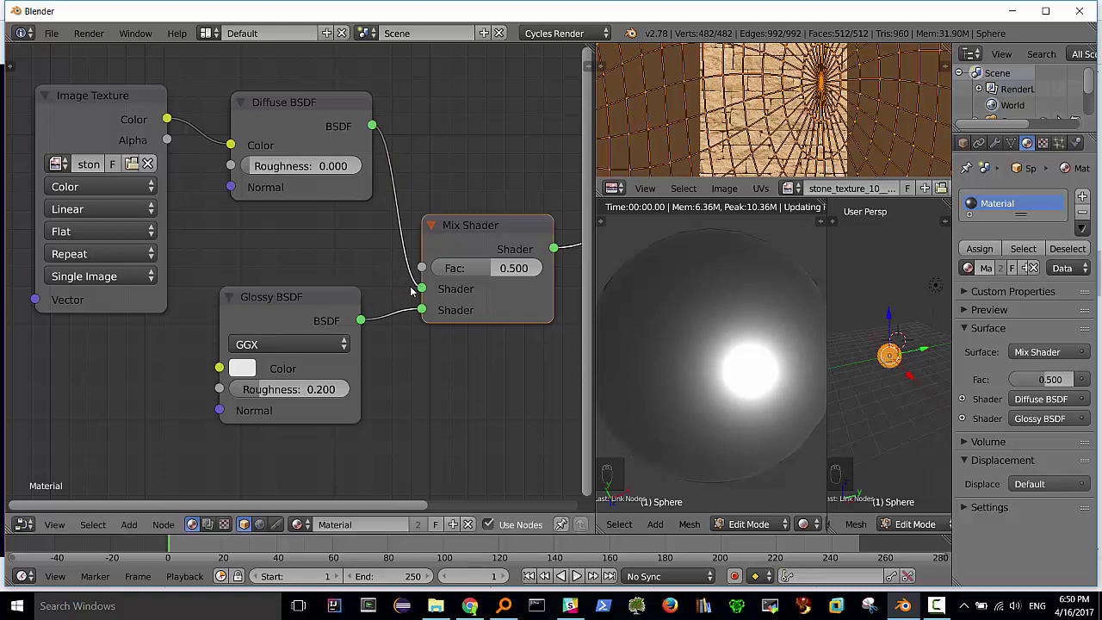
click(289, 298)
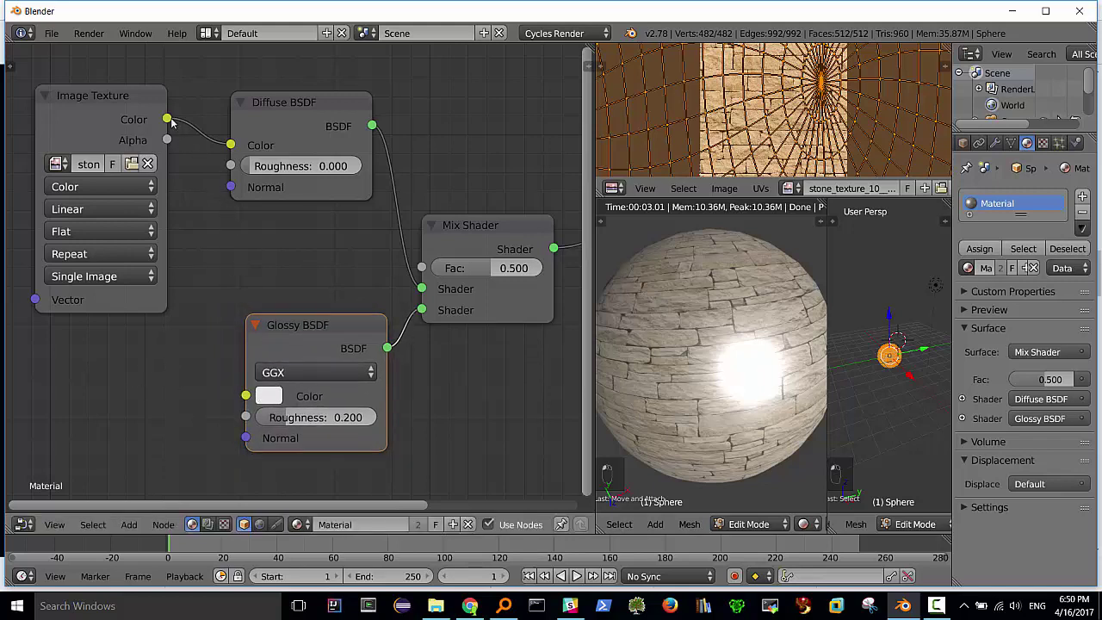
Duplicate the Image Texture node with Shift+D to hold the T_LowerWall_Railing image
drag(186, 135, 170, 118)
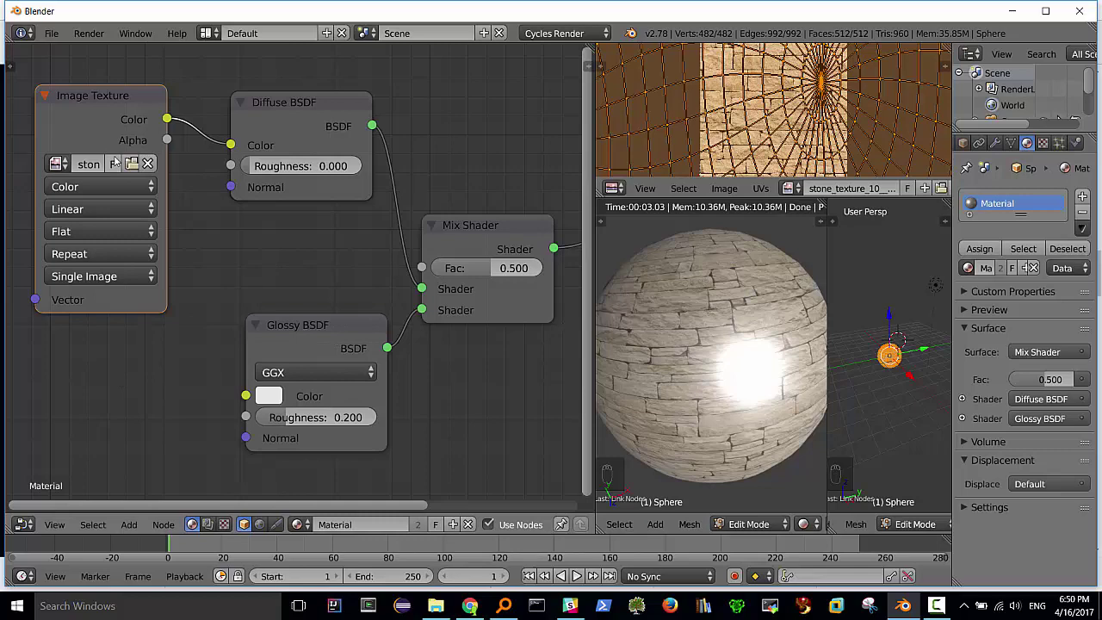
drag(100, 99, 99, 98)
key(shift+d)
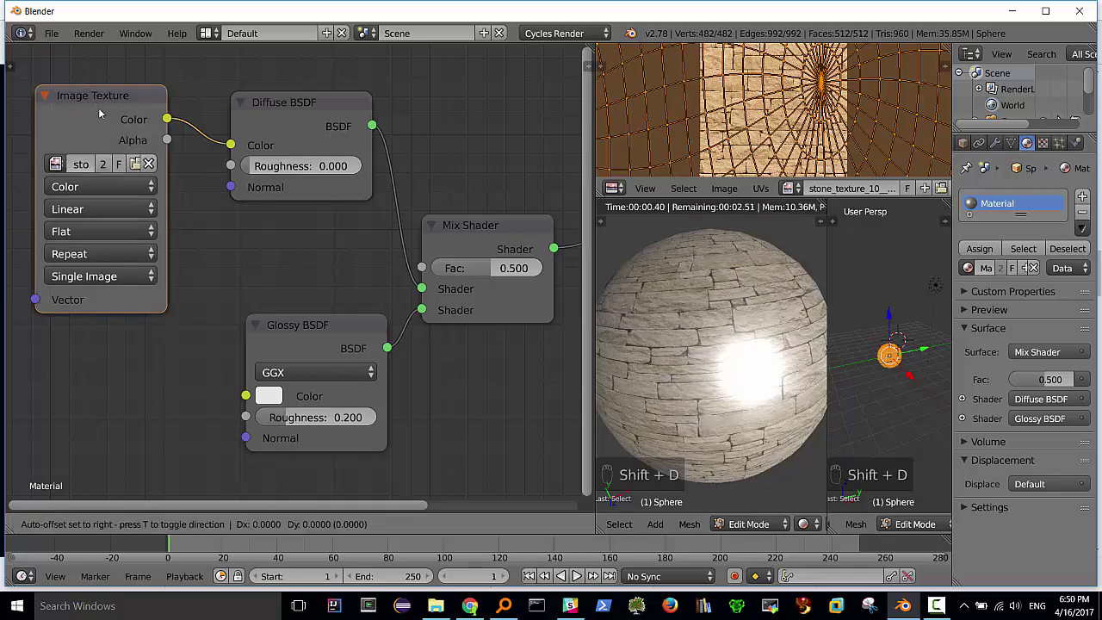
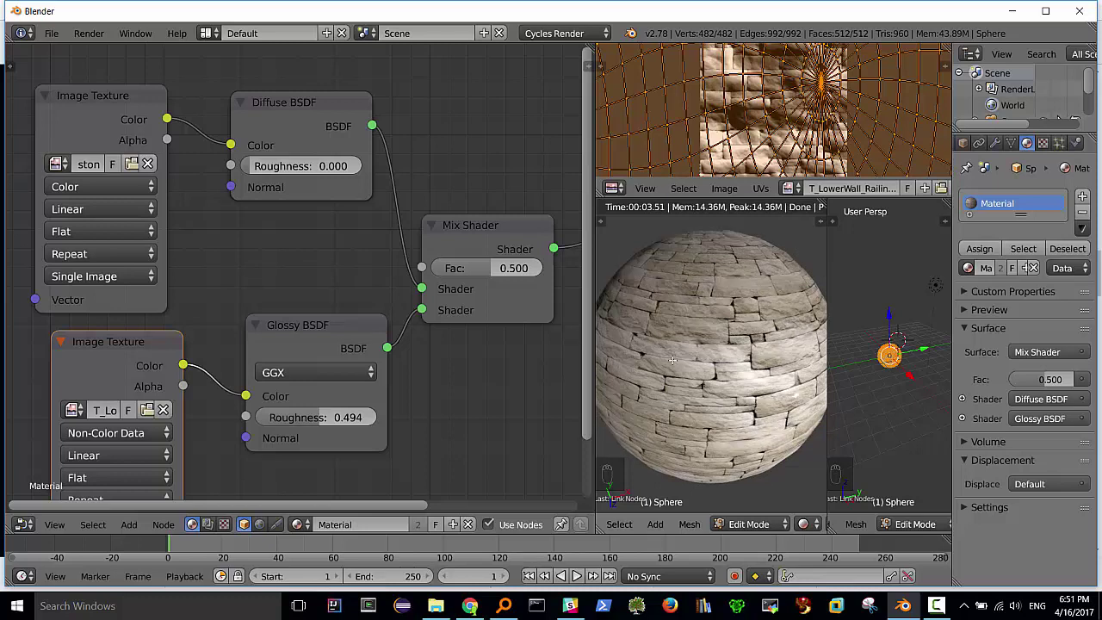
Place a Vector > Bump node into the stone material's node tree
click(299, 325)
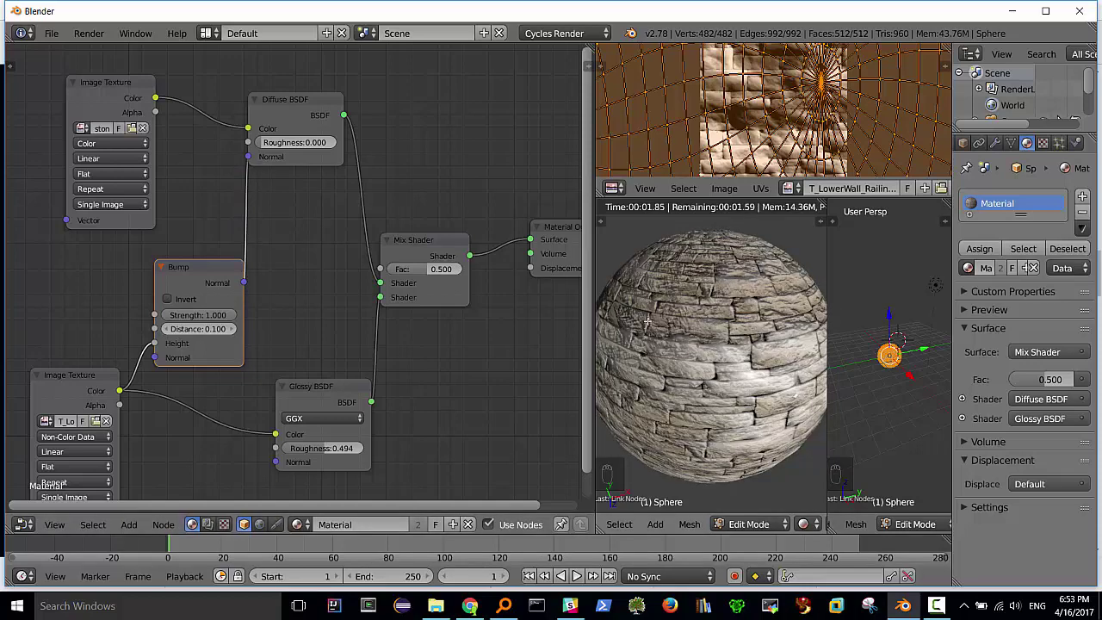
Link the Bump node's Normal output to the Glossy BSDF Normal input
right_click(206, 267)
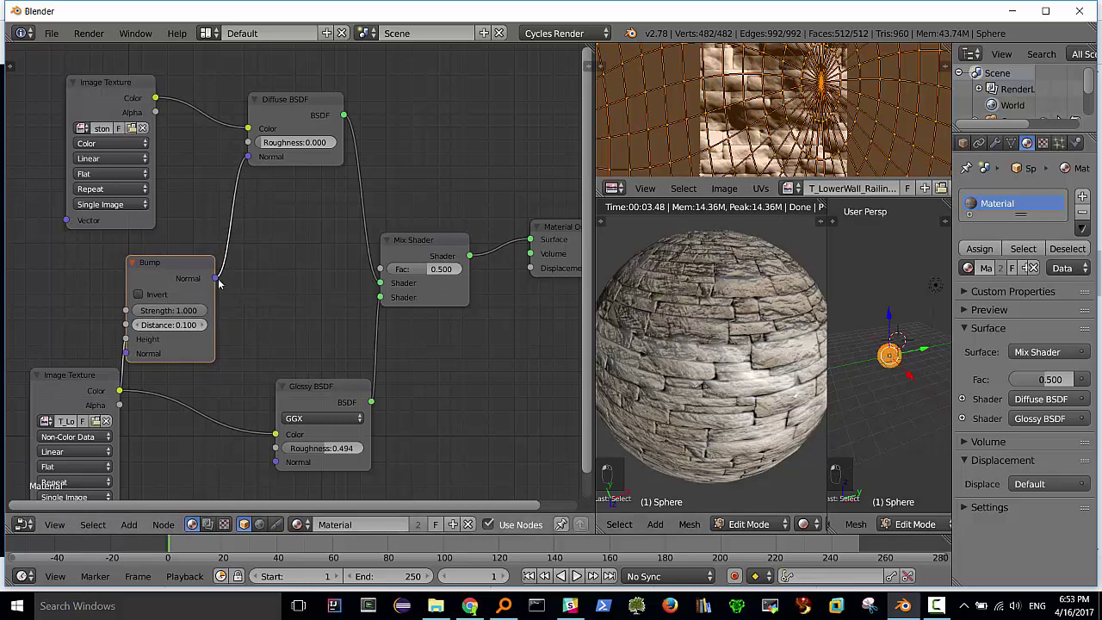
drag(255, 310, 275, 463)
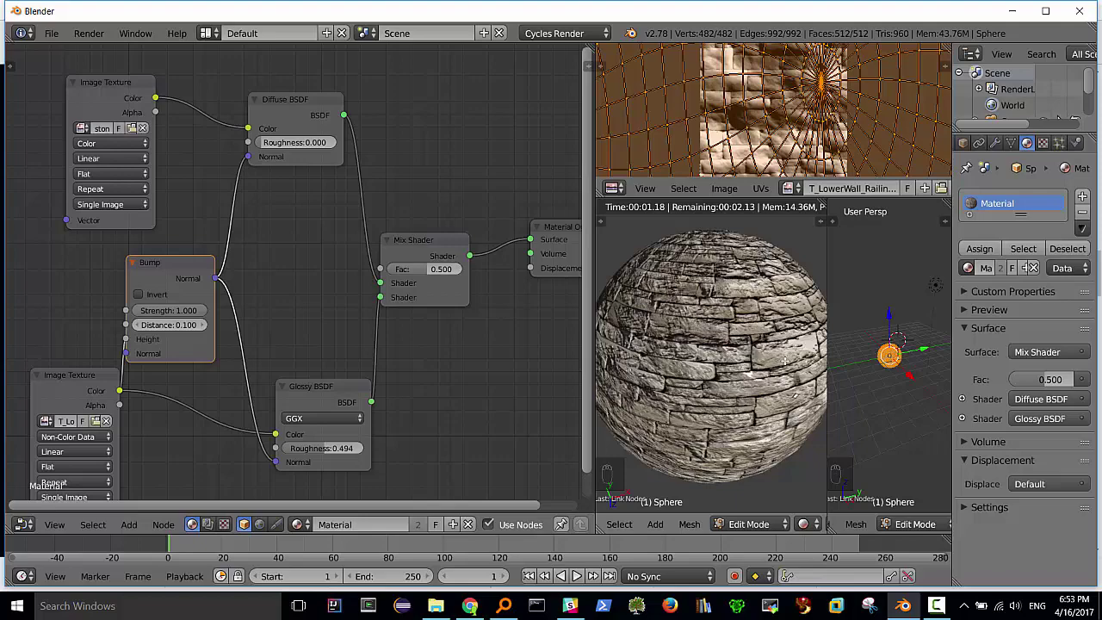
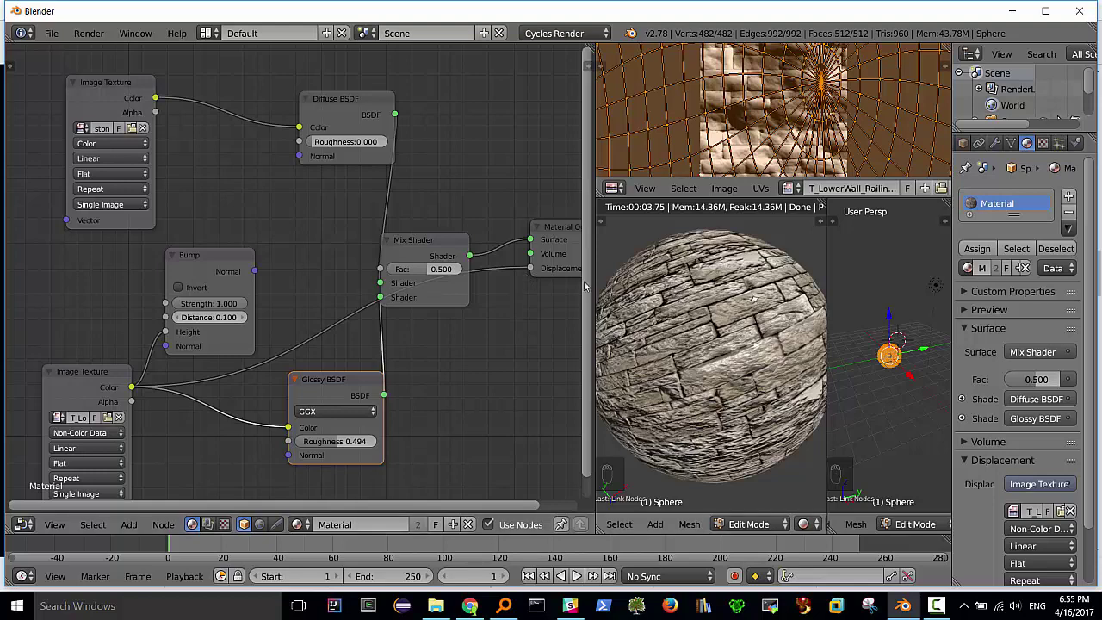
Wire Bump Normal into Diffuse and Glossy, then duplicate the top Image Texture node
drag(534, 271, 222, 378)
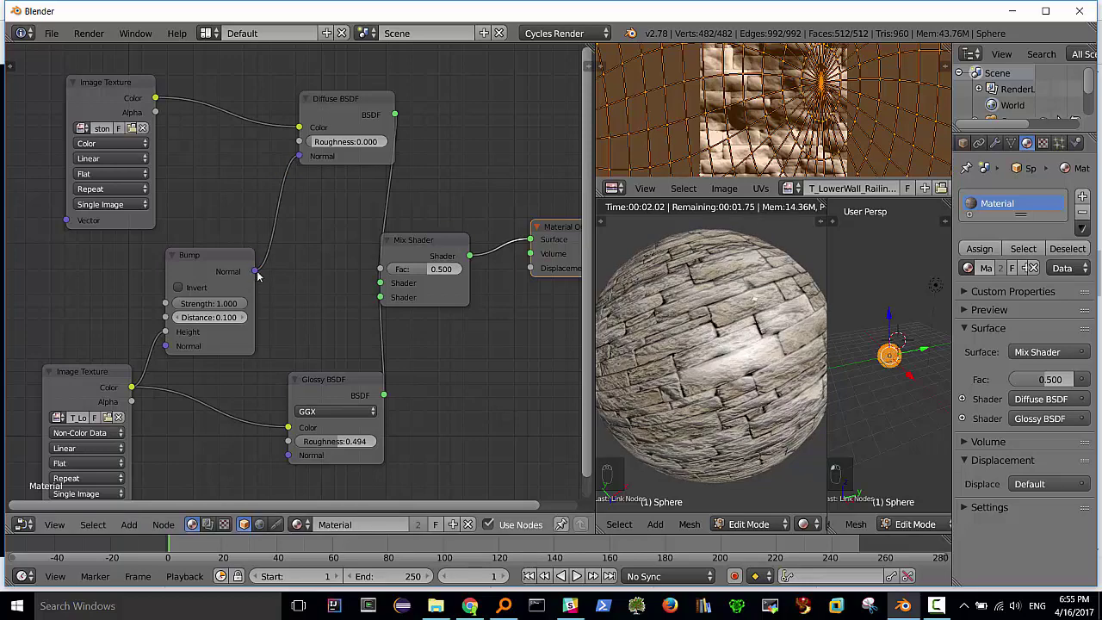
drag(266, 283, 284, 458)
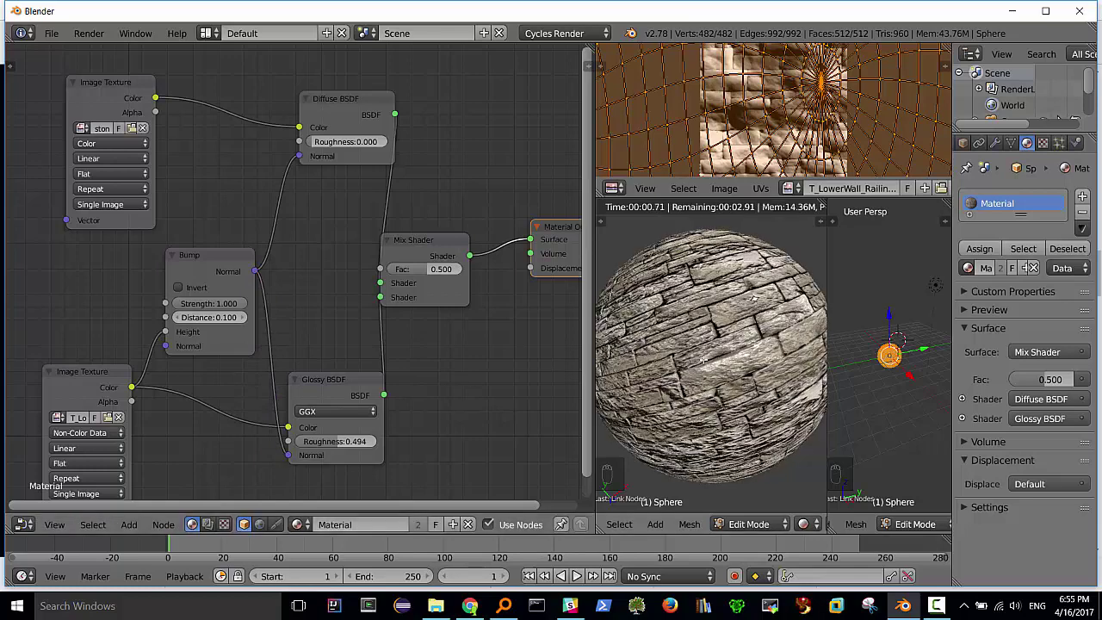
click(223, 258)
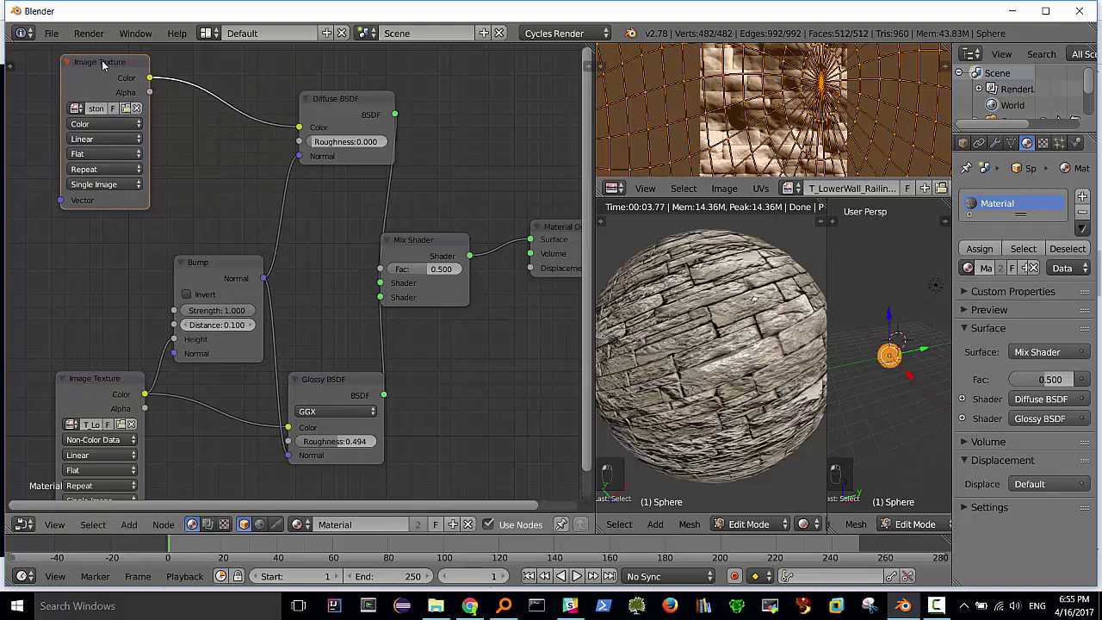
key(shift+d)
Set the duplicated image texture's colour space to Non-Color Data
click(105, 63)
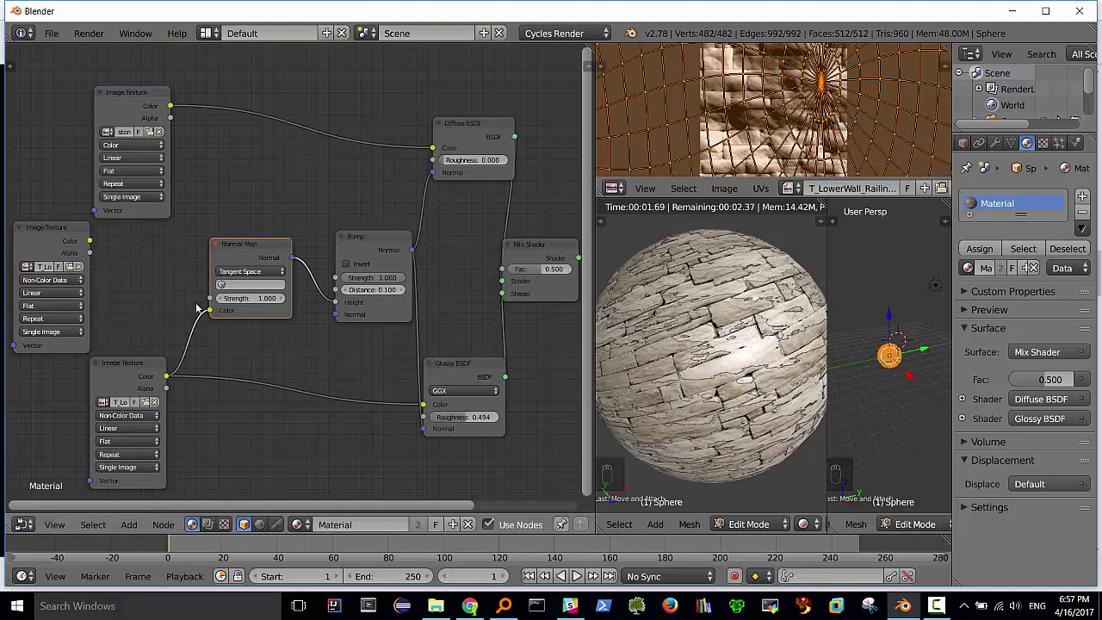
Move the Normal Map node left to sit beside the Non-Color image texture
key(ctrl+z)
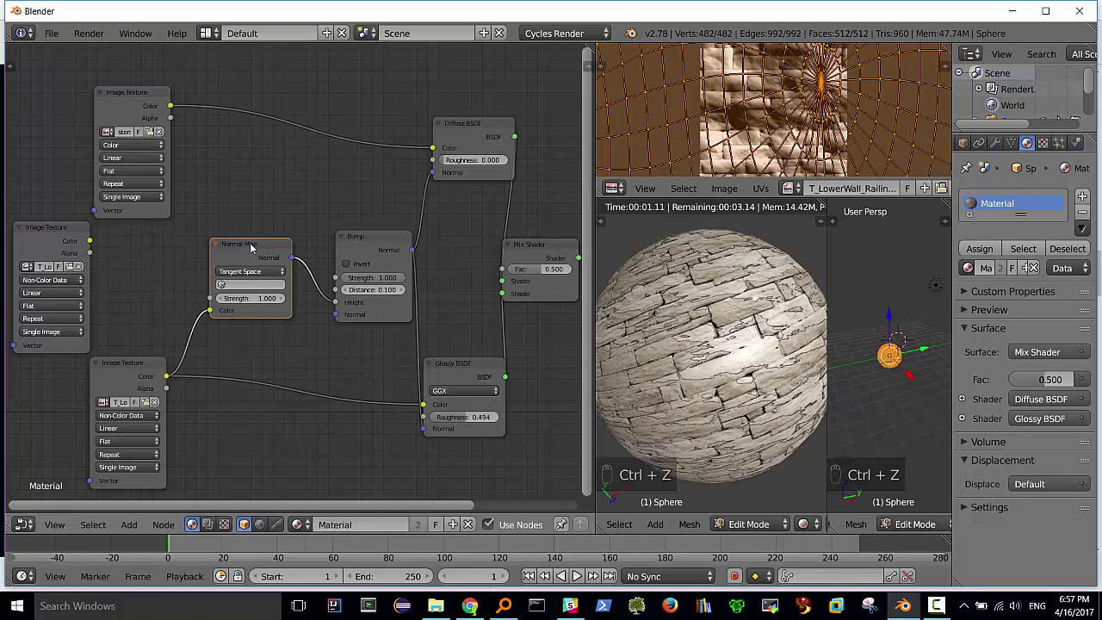
drag(252, 243, 238, 253)
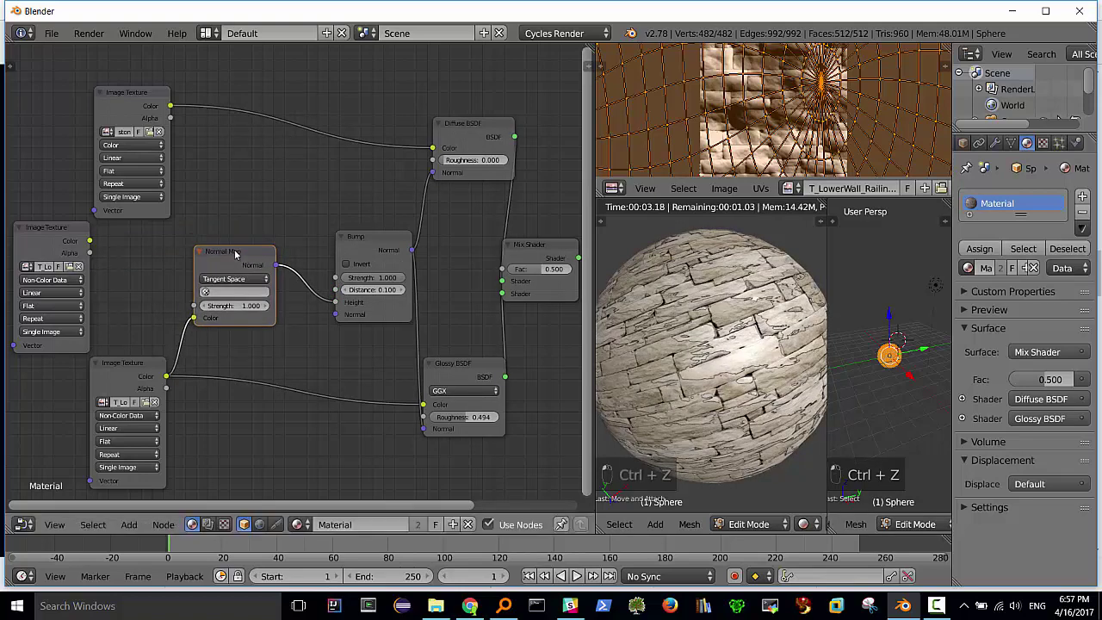
Add an RGB to BW converter fed by texture colour, driving the Bump node's Height
key(Delete)
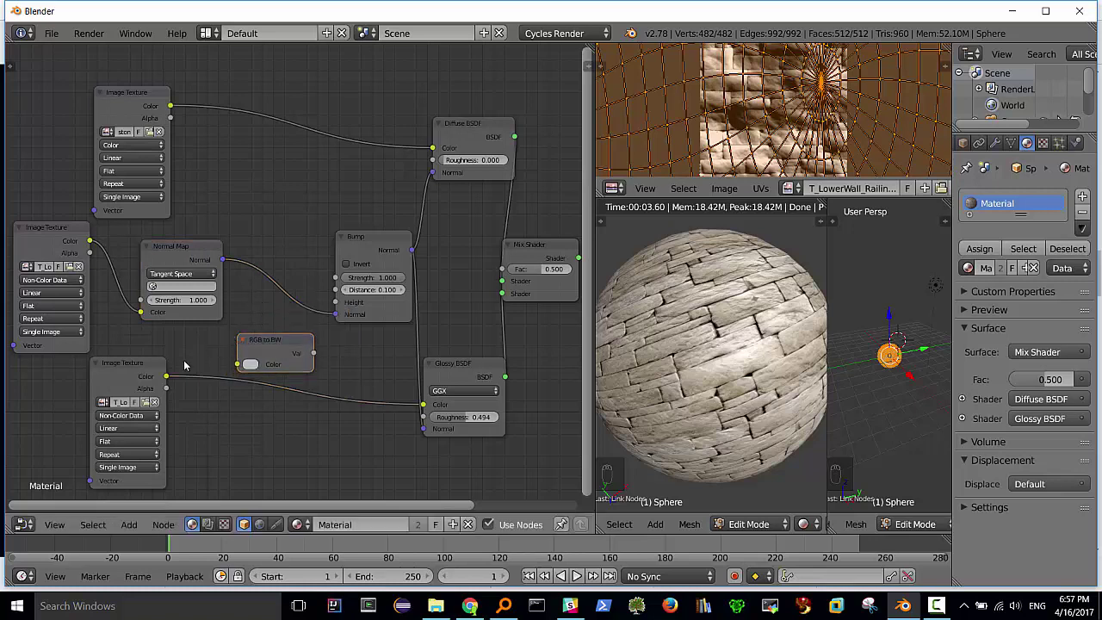
drag(175, 375, 239, 370)
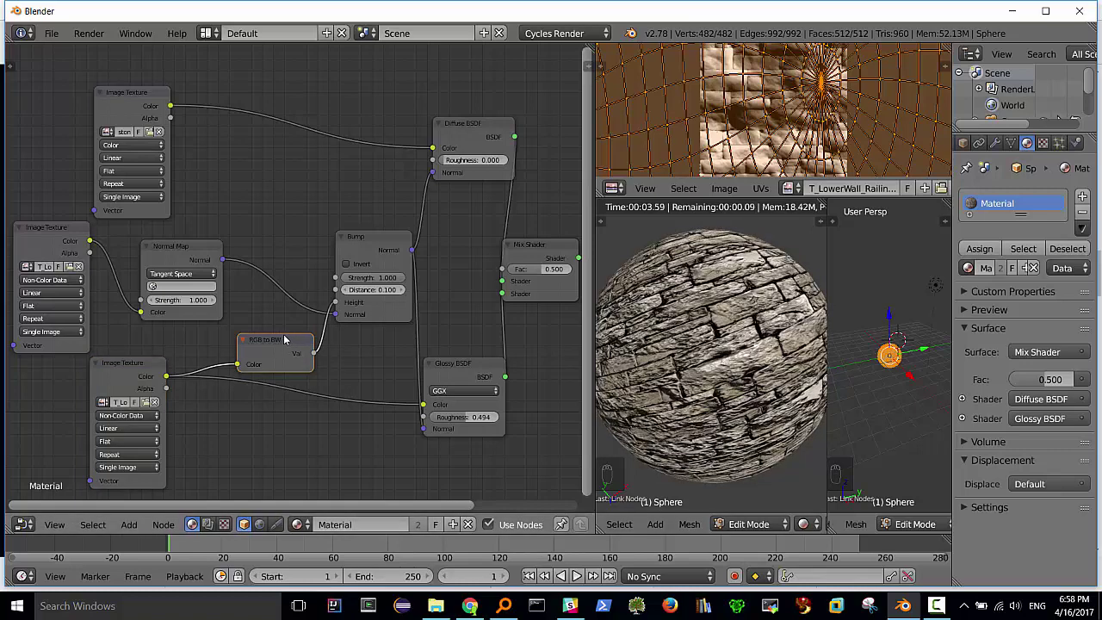
click(286, 337)
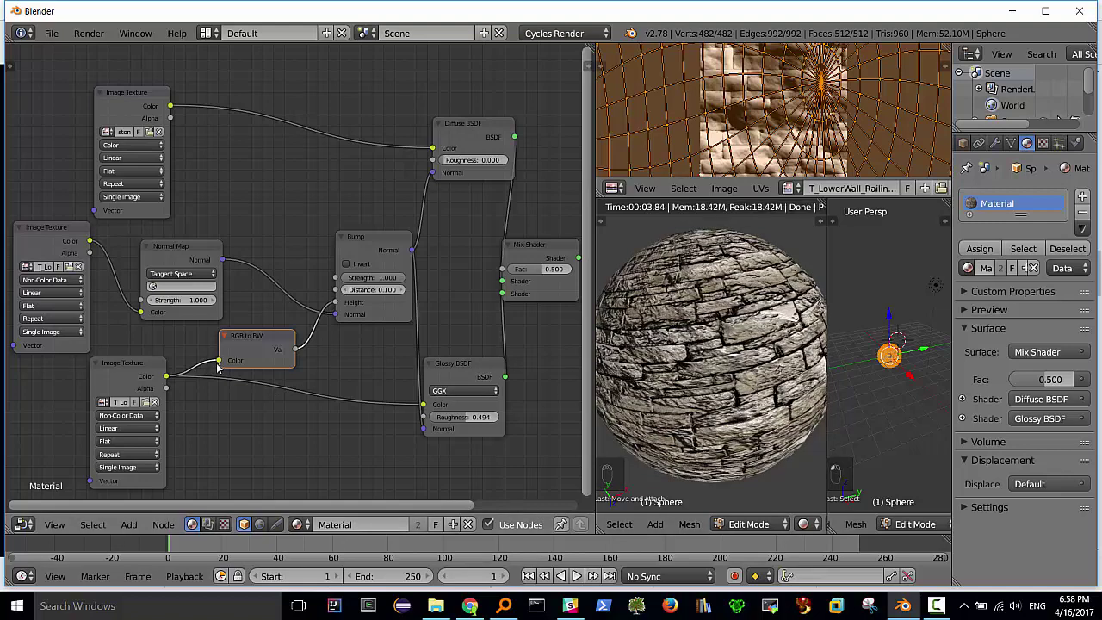
Link the Normal Map output to the Diffuse BSDF Normal and the Bump node's Normal
click(203, 358)
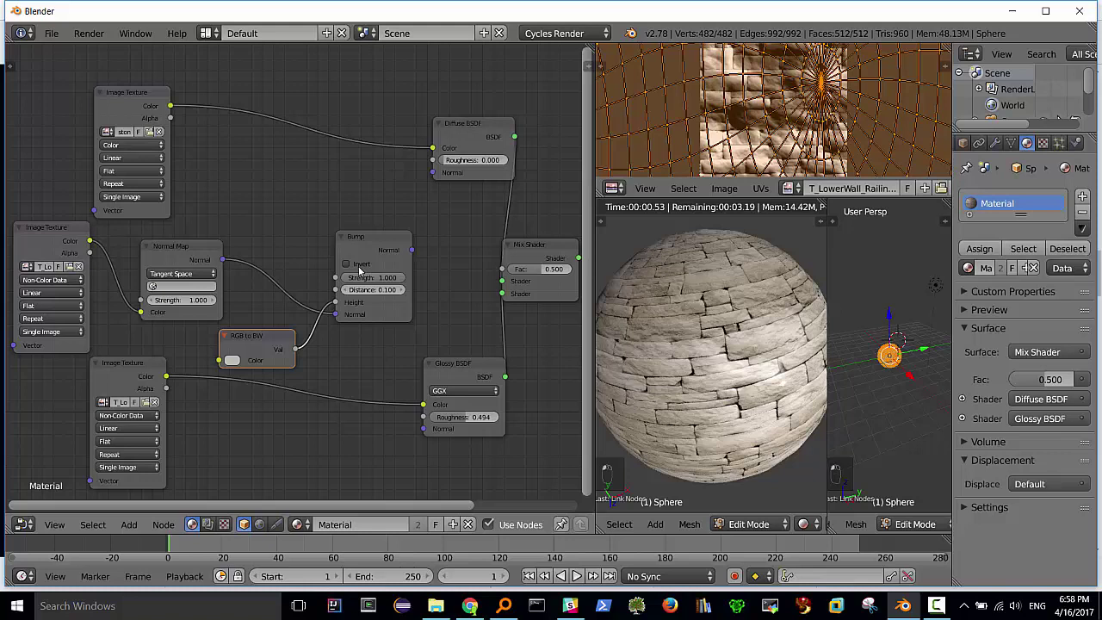
drag(330, 311, 262, 258)
click(351, 255)
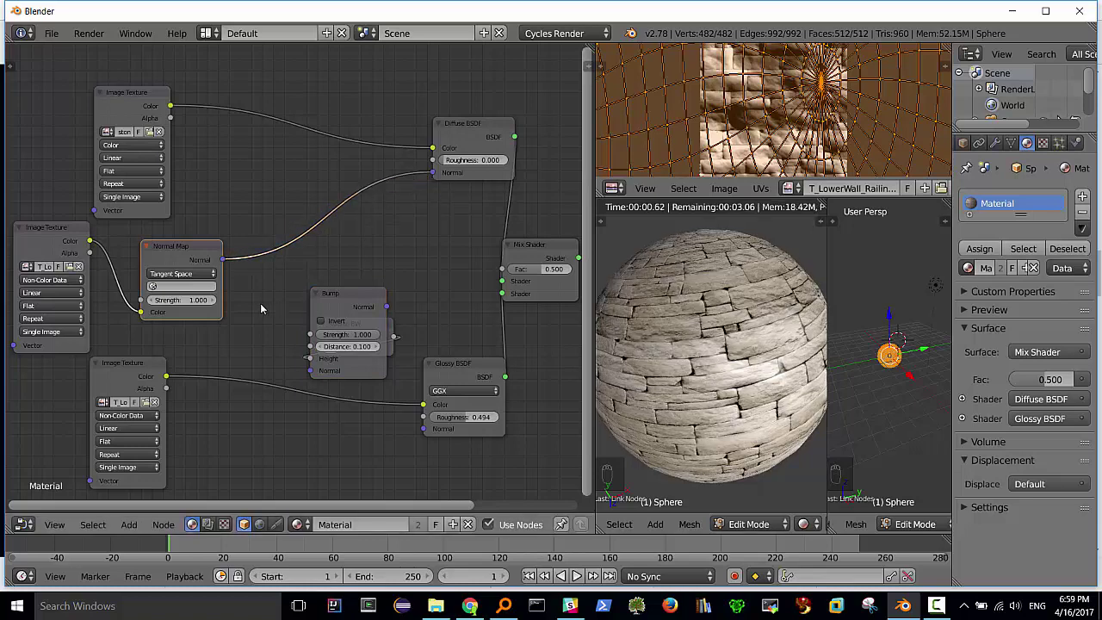
drag(274, 279, 420, 441)
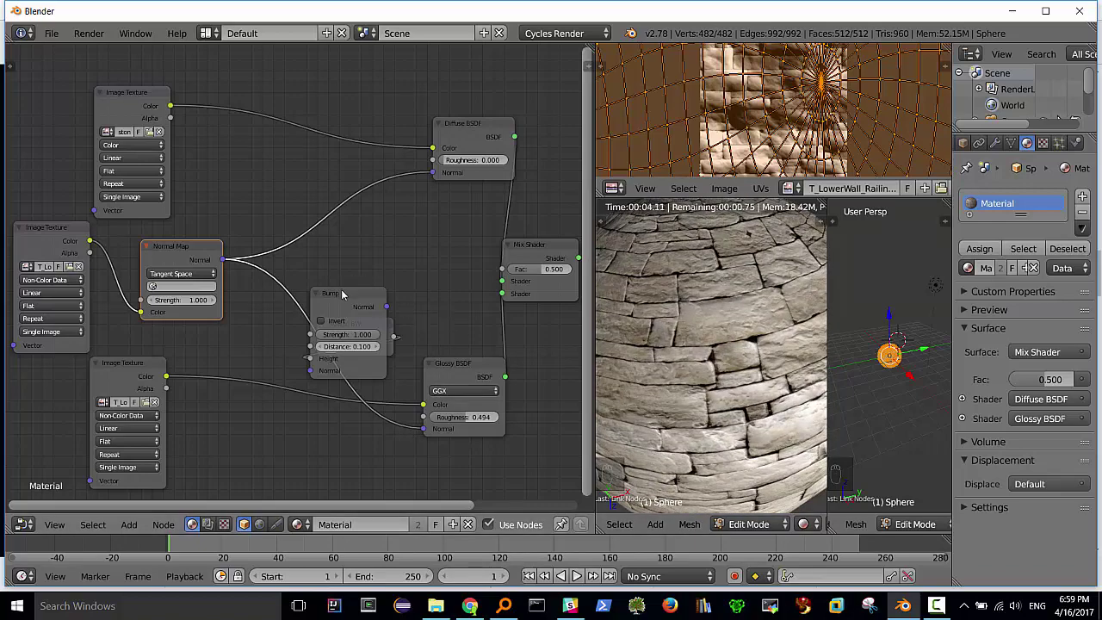
Shift the Bump node right and reconnect the Normal Map output into it
drag(346, 294, 519, 358)
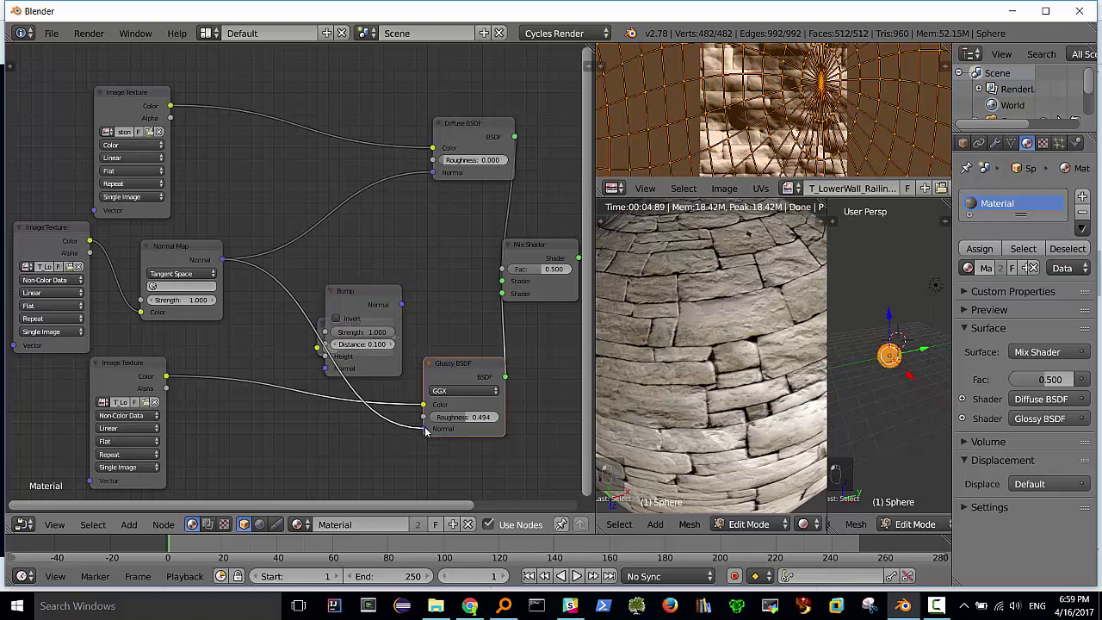
click(405, 431)
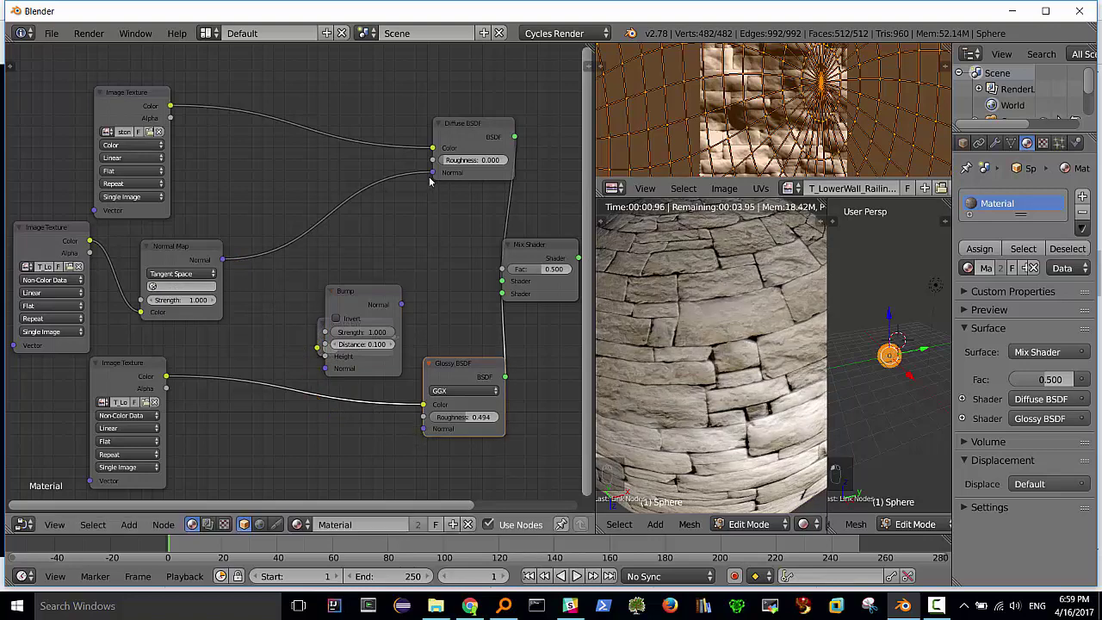
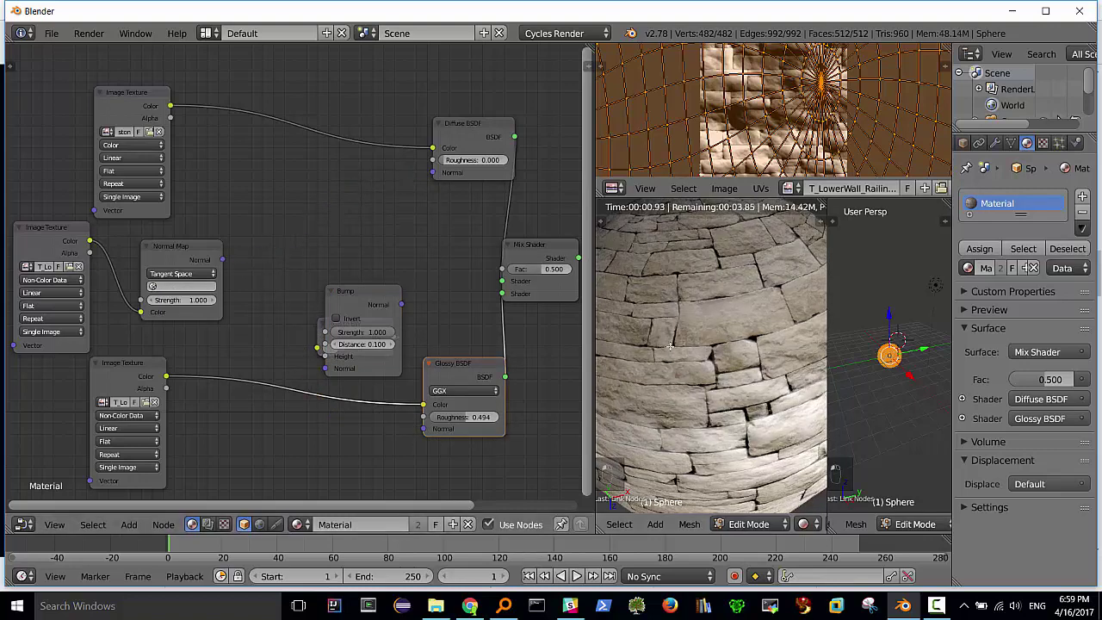
drag(258, 321, 420, 434)
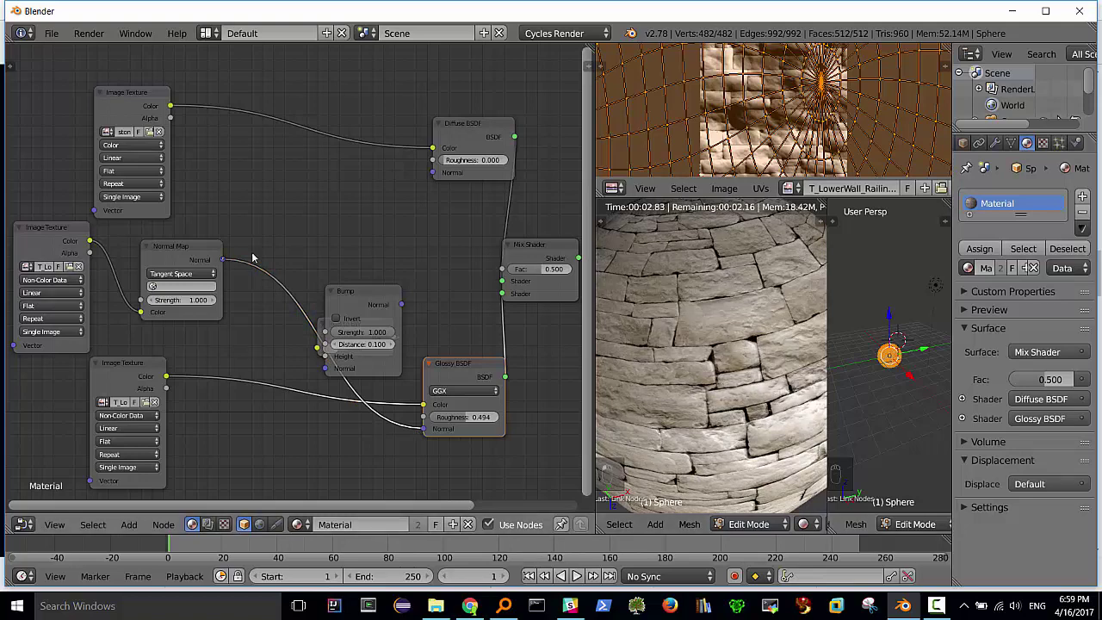
click(434, 176)
middle_click(434, 176)
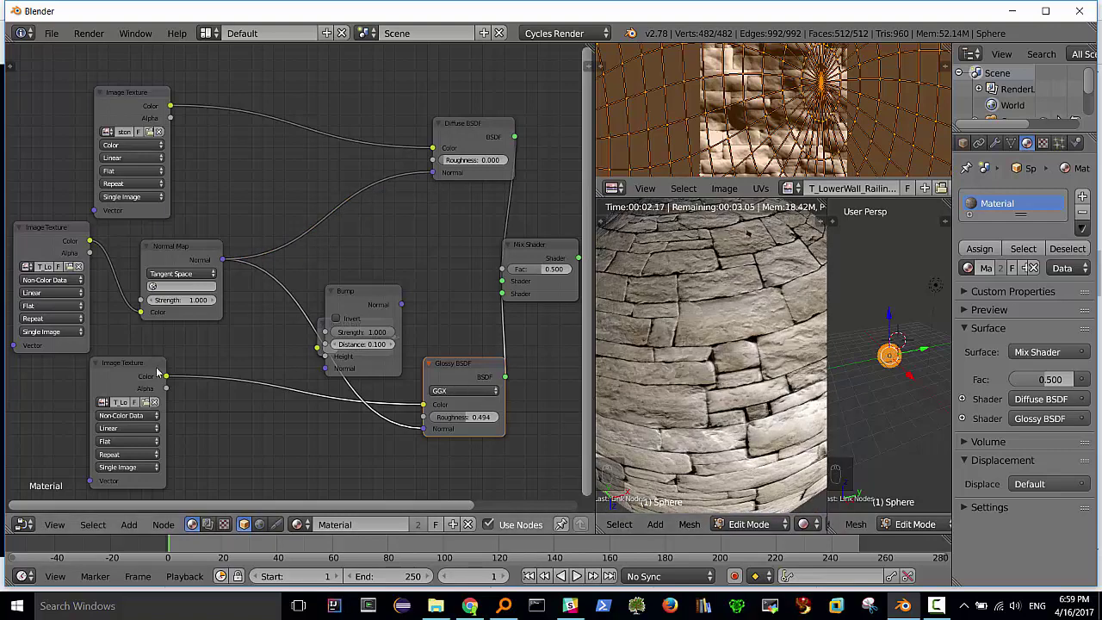
Move the Bump node beside the Mix Shader and feed its Normal into the Glossy shader
drag(367, 290, 418, 225)
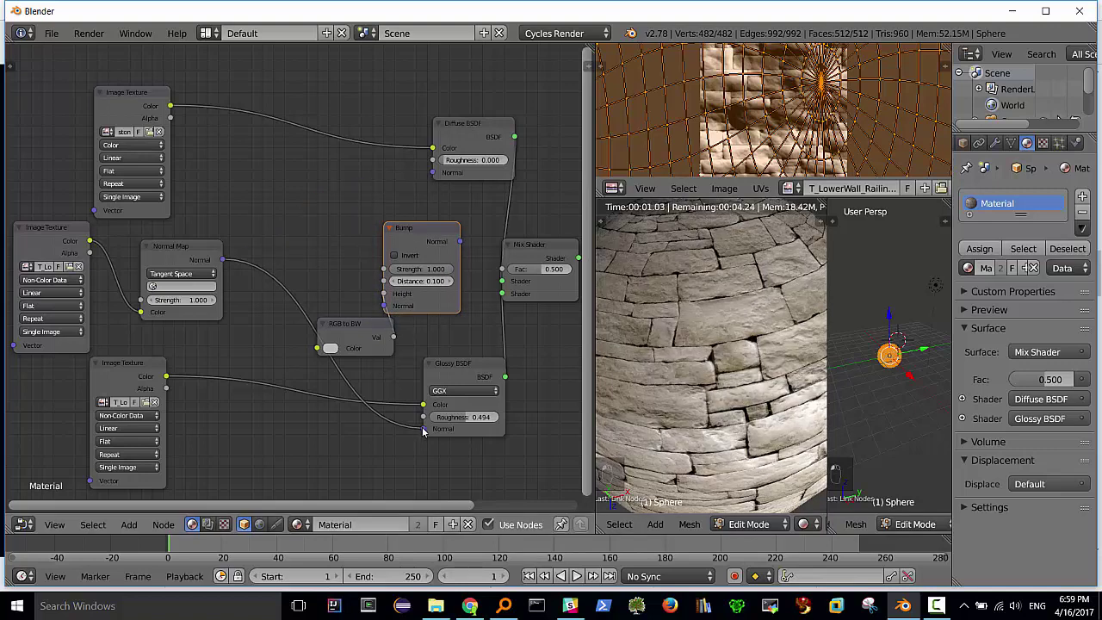
click(396, 420)
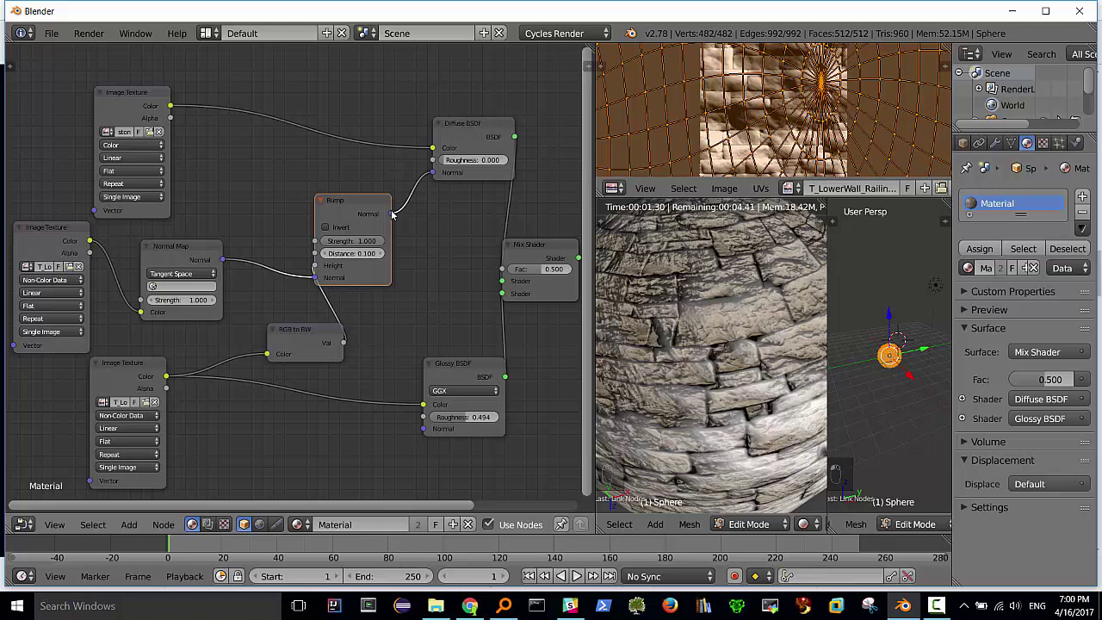
drag(415, 237, 620, 450)
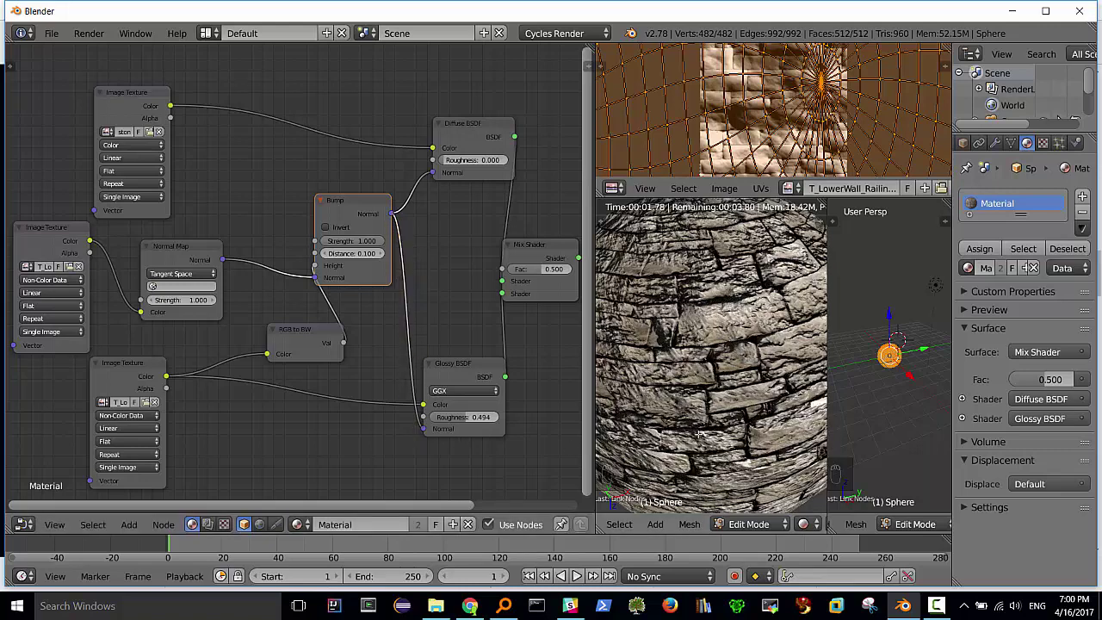
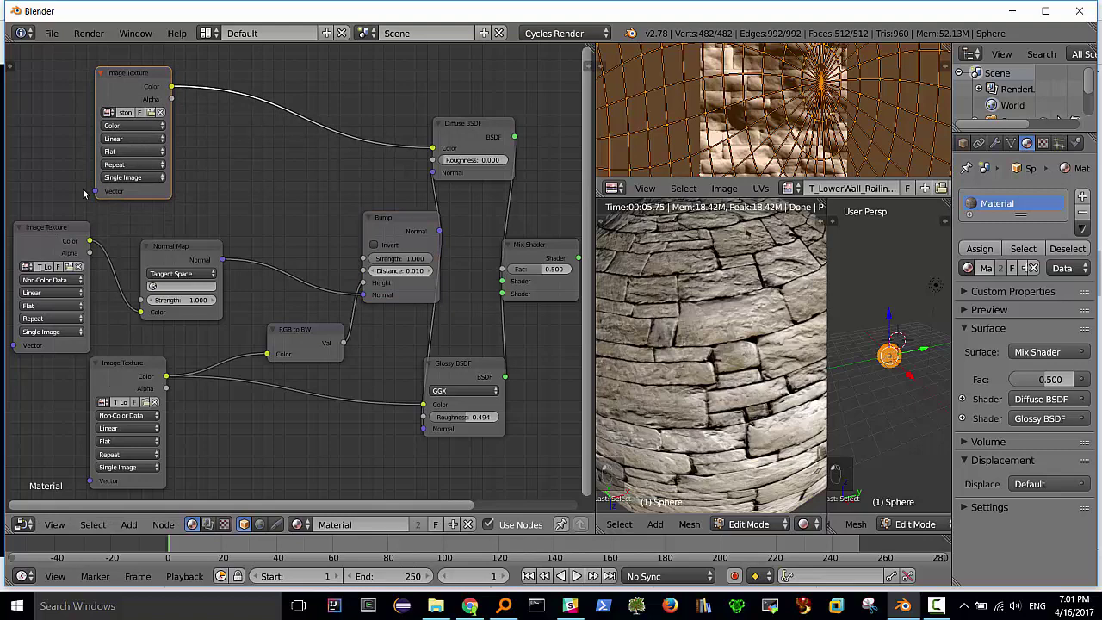
Set the Bump node Distance to 0.010 and tidy the top Image Texture node
click(136, 75)
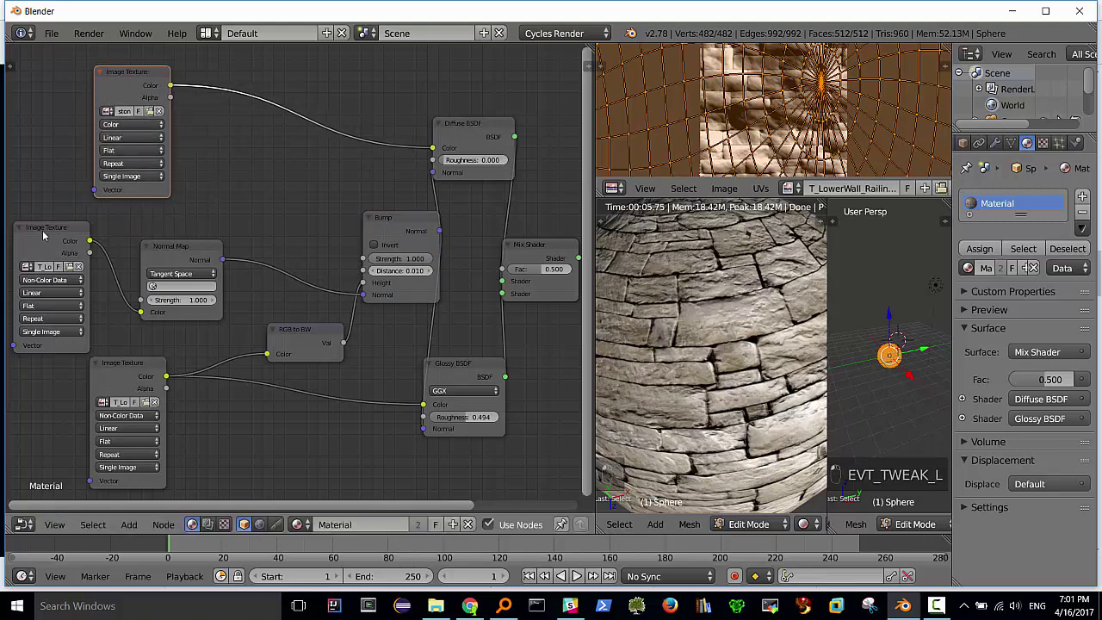